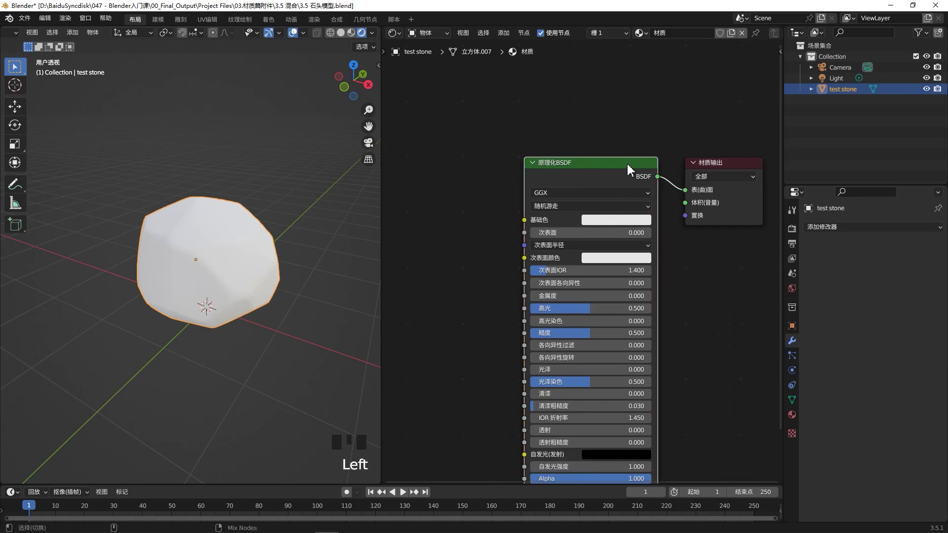
Load the stone texture set onto the Principled BSDF with Node Wrangler's Ctrl+Shift+T and frame the nodes in view
key("ctrl+shift+t")
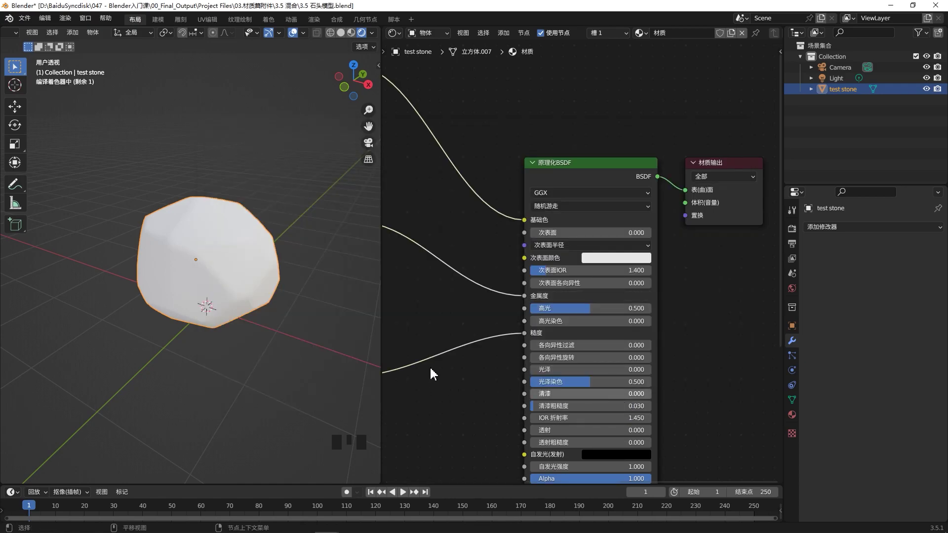
scroll("up", 3)
left_click_drag(187, 267, 281, 280)
Add a second Principled BSDF beneath the original stone setup
left_click(281, 280)
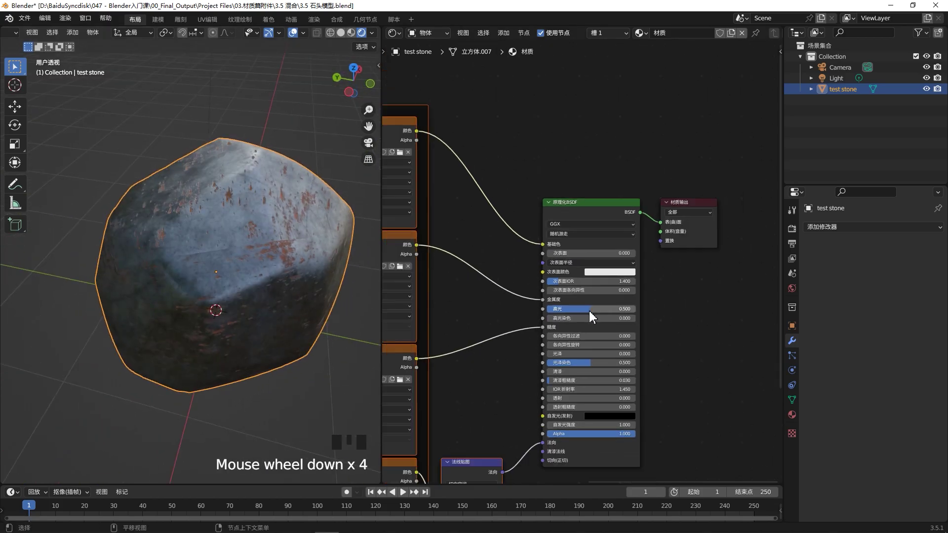
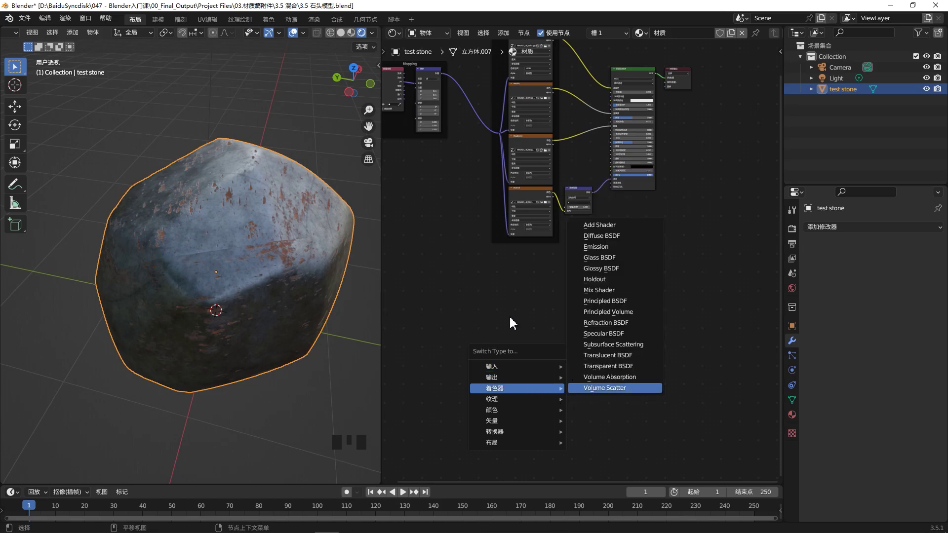
left_click(491, 308)
key("shift+a")
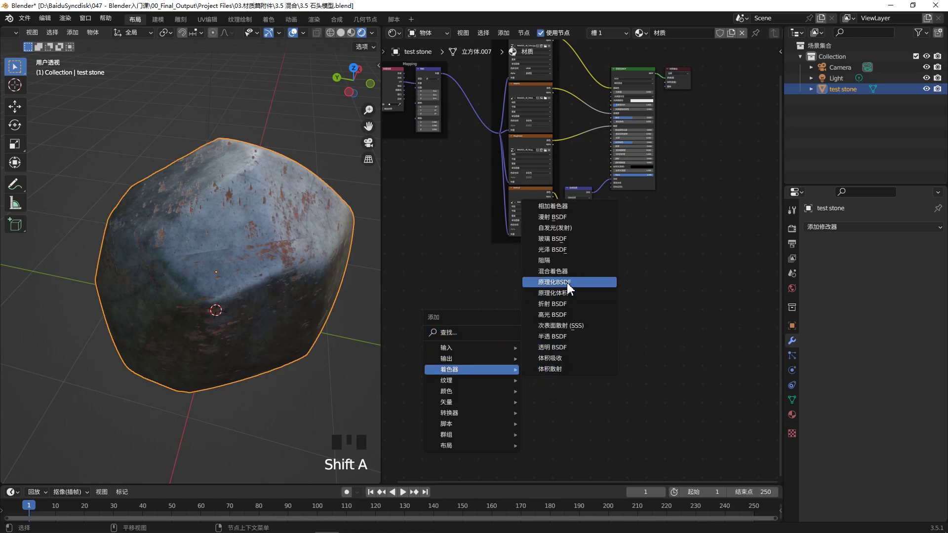
left_click(583, 329)
Load the Metal042A texture set onto the new shader and move the Material Output aside
left_click(643, 295)
key("ctrl+shift+t")
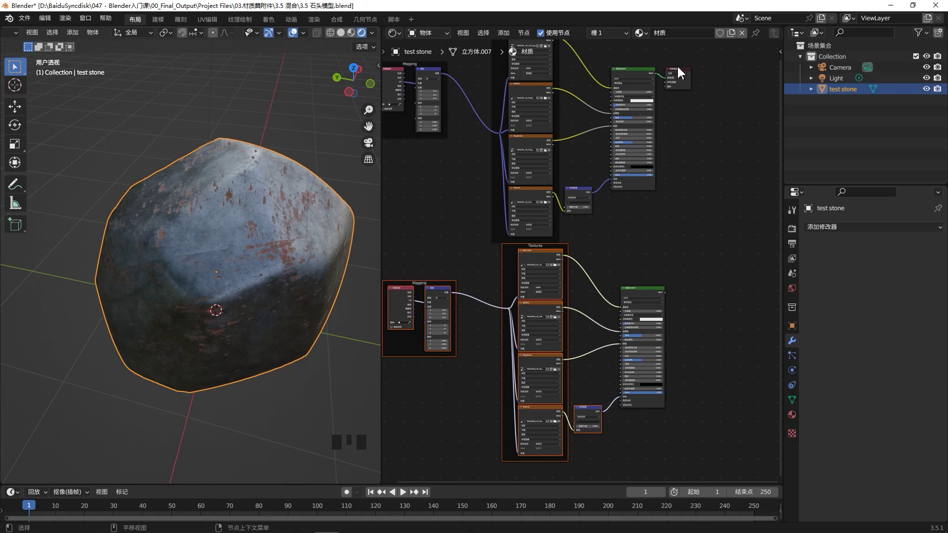
left_click_drag(682, 73, 703, 75)
Preview the gold shader on the rock through the output, then restore the stone shader
left_click(688, 75)
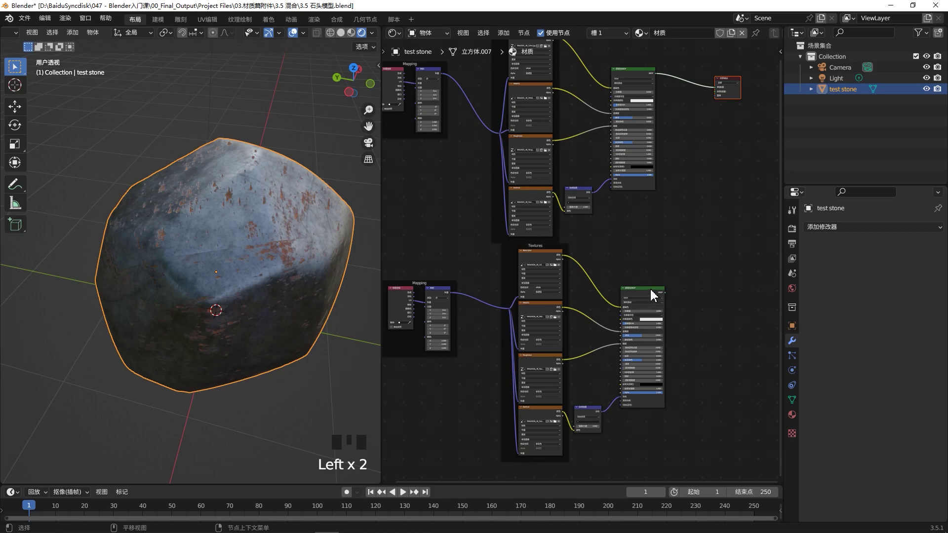
left_click(654, 295)
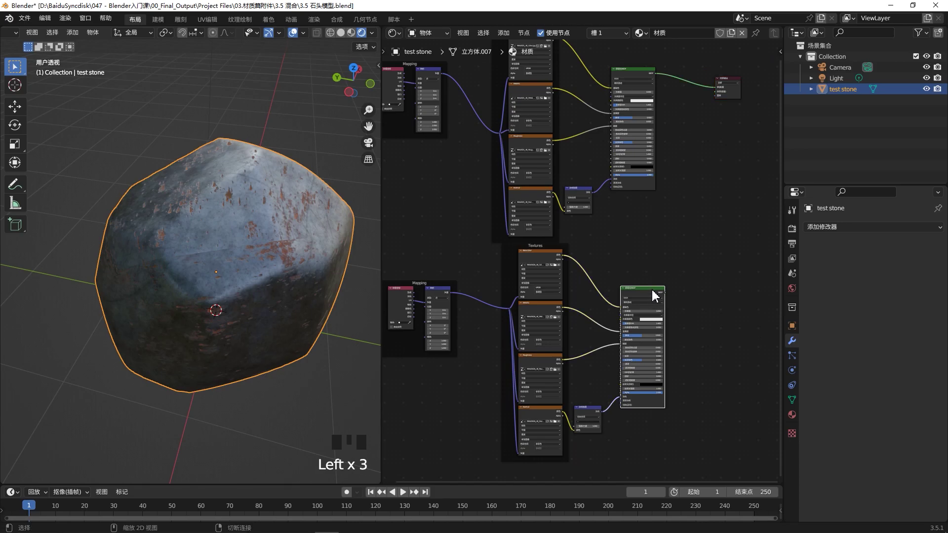
left_click(655, 296)
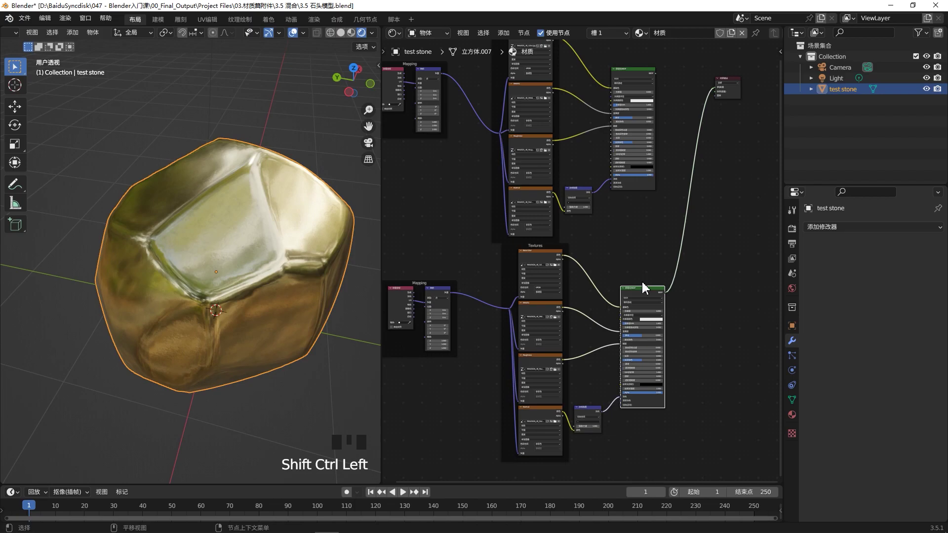
left_click_drag(171, 238, 638, 74)
left_click(638, 74)
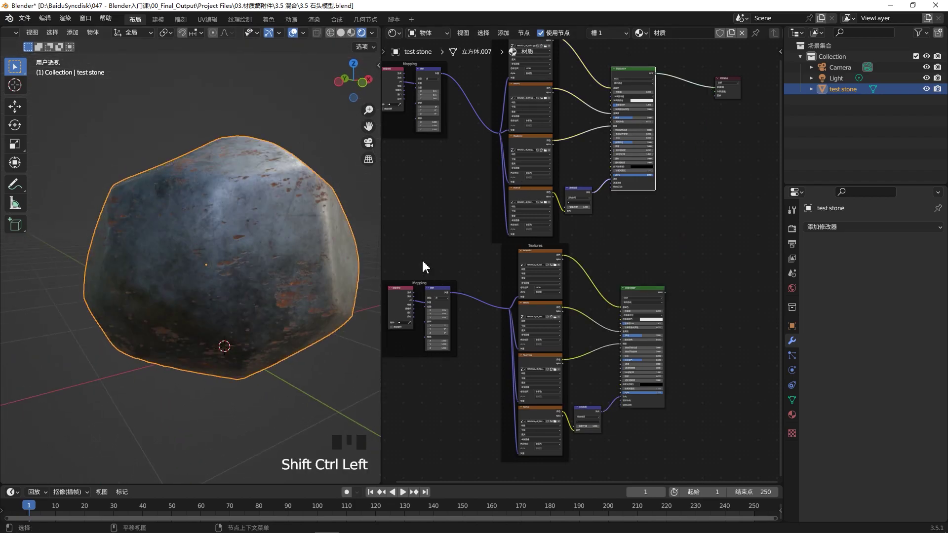
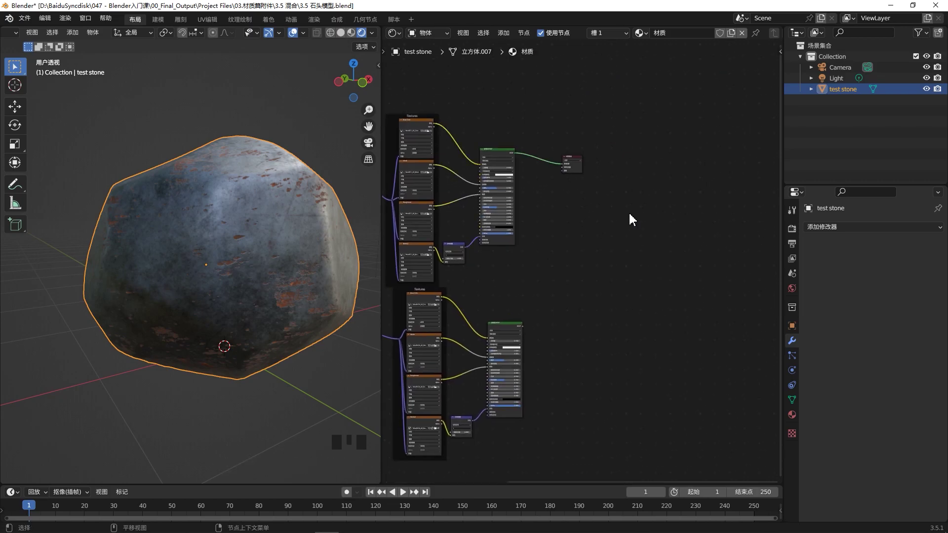
Add a Mix Shader node beside the first principled shader and the material output
left_click(593, 244)
key("shift+a")
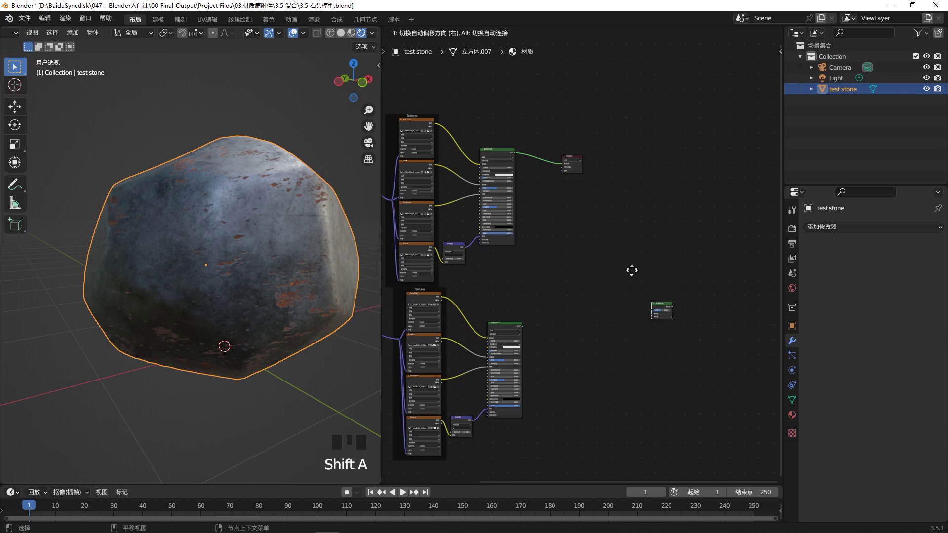
scroll("up", 3)
left_click(622, 231)
scroll("up", 3)
scroll("down", 3)
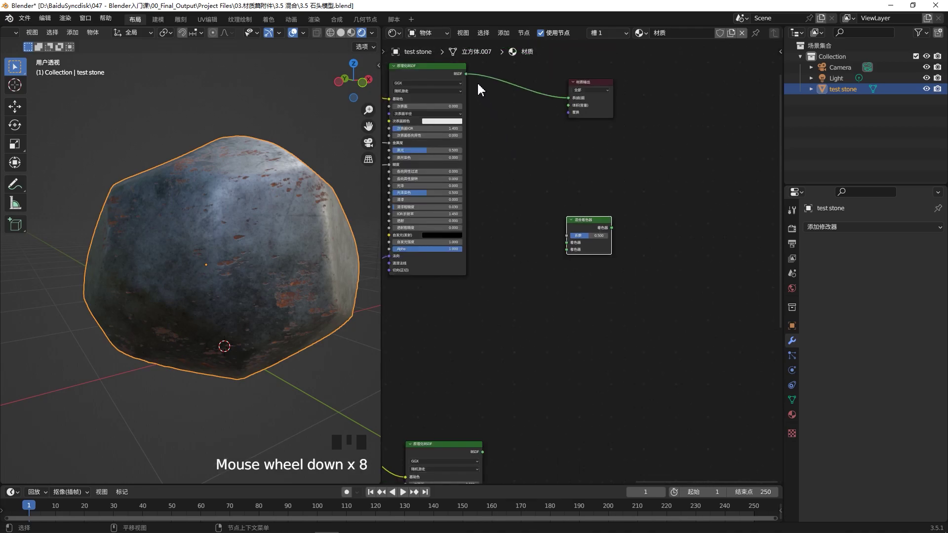
Wire stone and gold BSDFs into the Mix Shader, send it to Surface, and return the factor to 0
left_click_drag(471, 79, 513, 135)
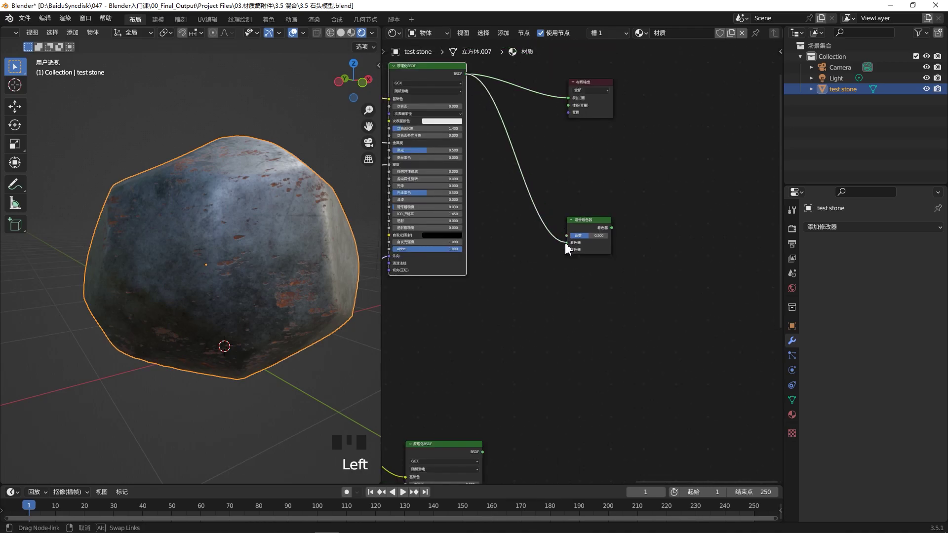
left_click(486, 457)
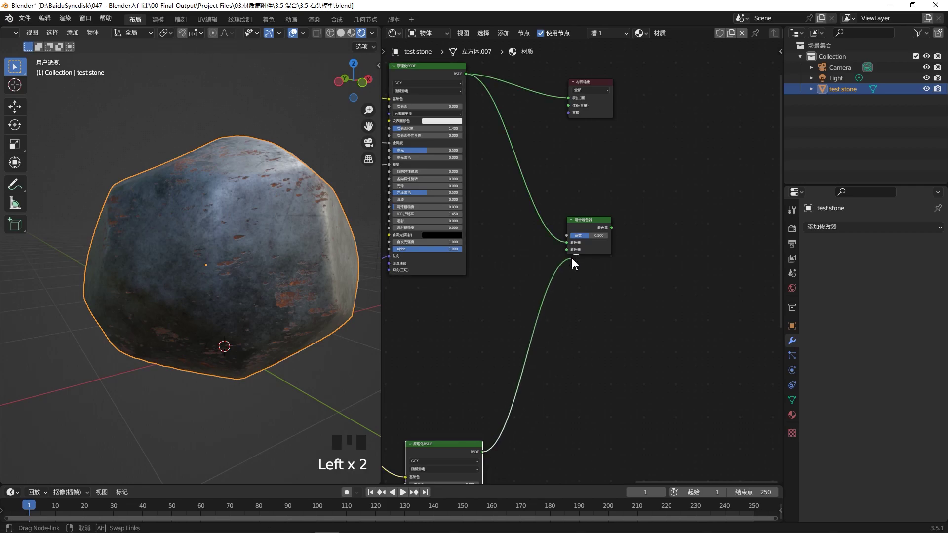
left_click_drag(618, 233, 621, 177)
left_click(601, 225)
left_click(596, 88)
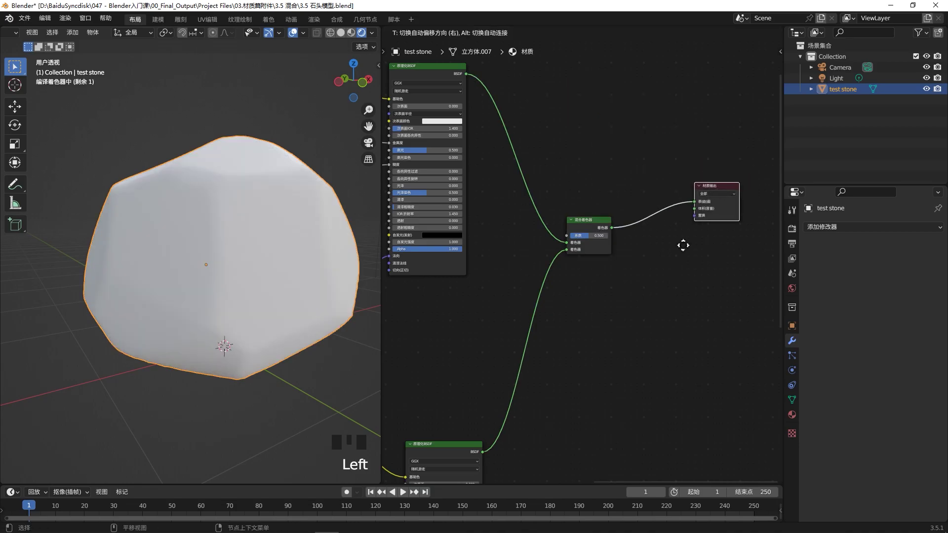
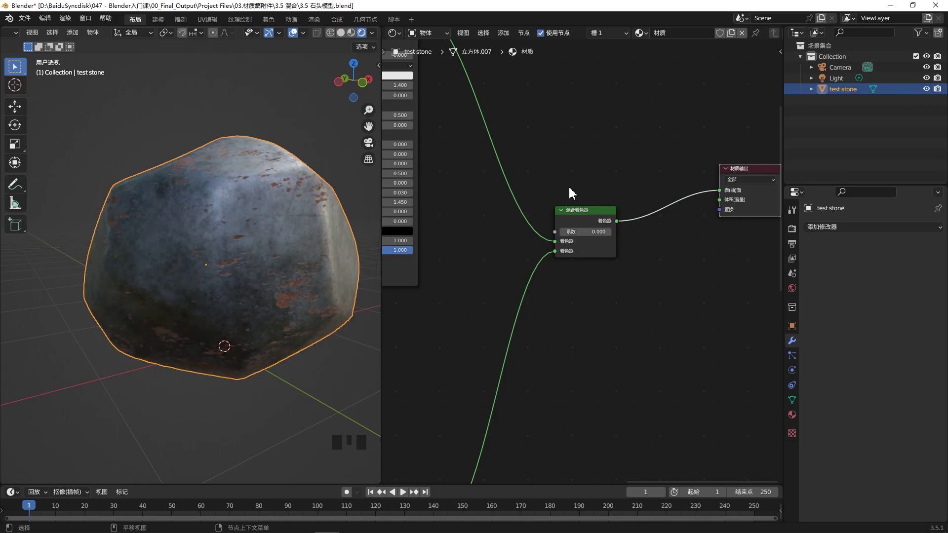
scroll("down", 3)
left_click(617, 327)
Add an Image Texture with the mask image and let its Color drive the Mix Shader factor
key("shift+a")
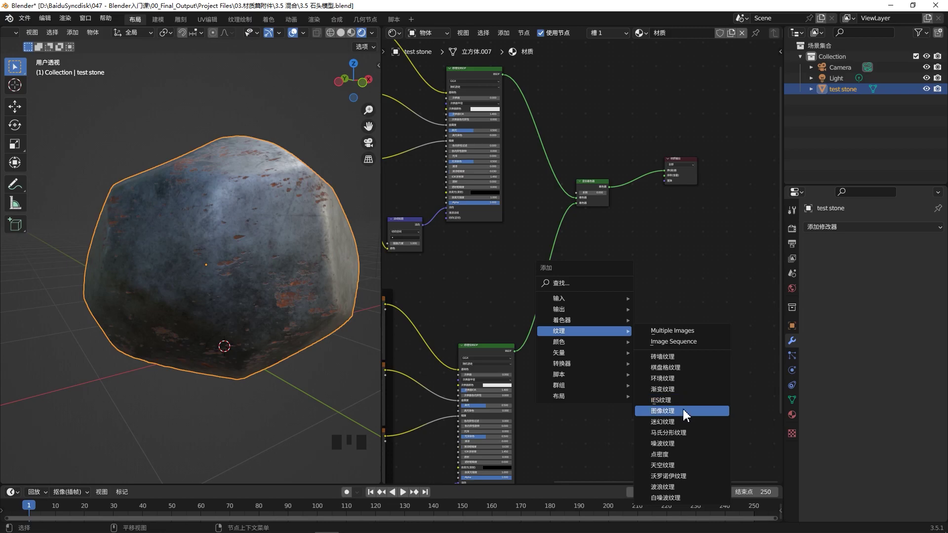
scroll("up", 3)
left_click_drag(638, 103, 622, 226)
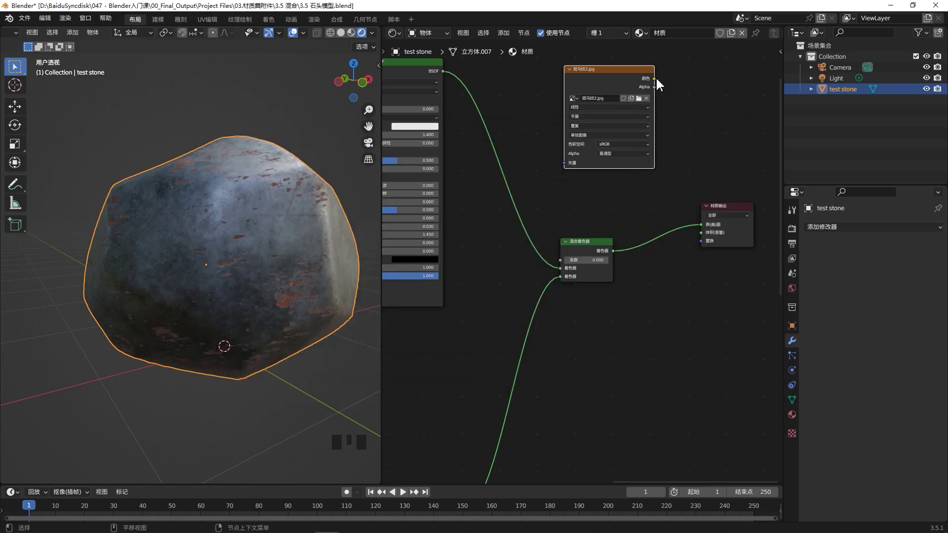
left_click_drag(665, 86, 687, 99)
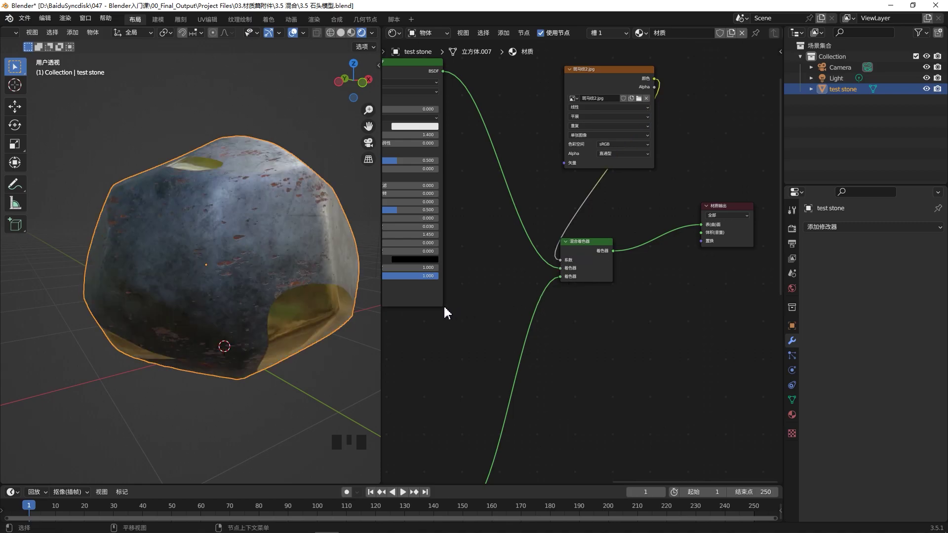
Inspect the gold patches, then feed the mask through Texture Coordinate and Mapping nodes via Ctrl+T
left_click_drag(241, 245, 159, 290)
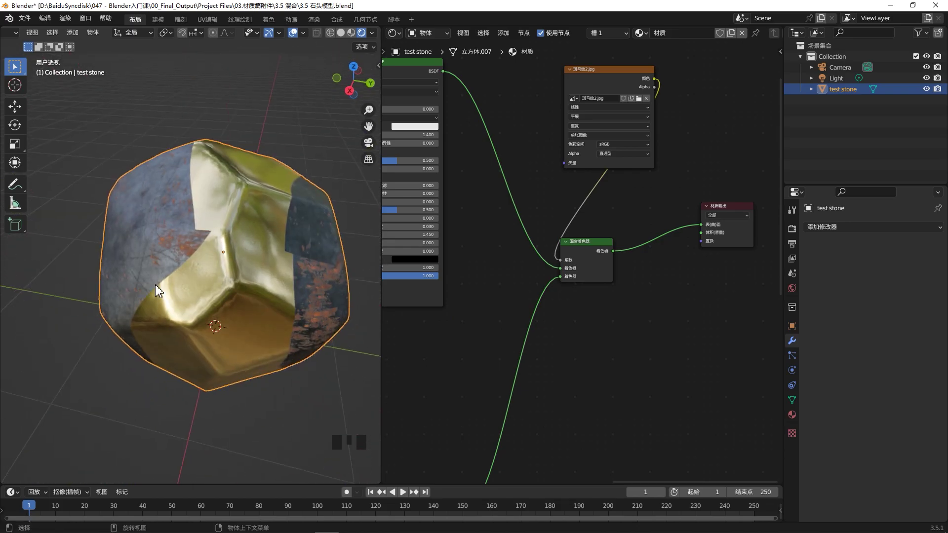
left_click_drag(78, 278, 123, 269)
scroll("down", 3)
left_click_drag(98, 281, 619, 77)
left_click(618, 77)
key("ctrl+t")
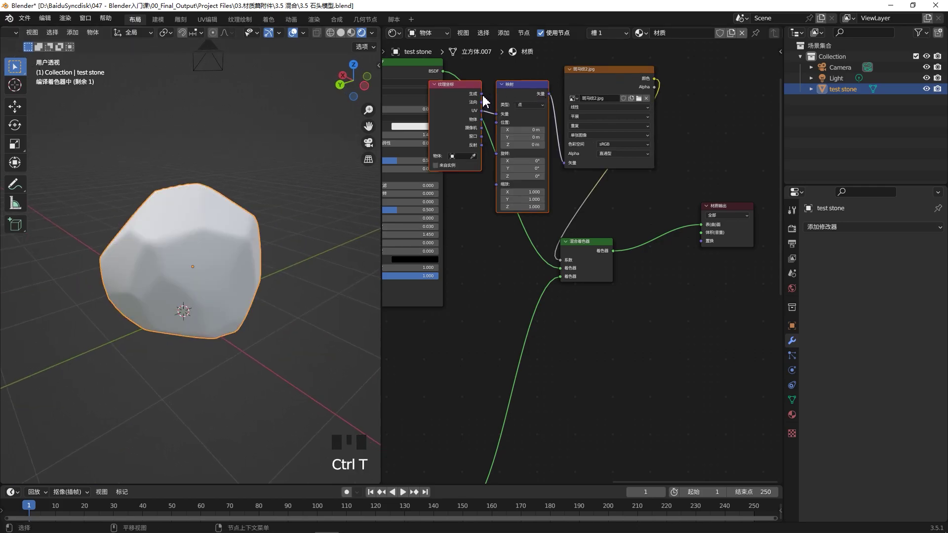
left_click_drag(485, 99, 489, 111)
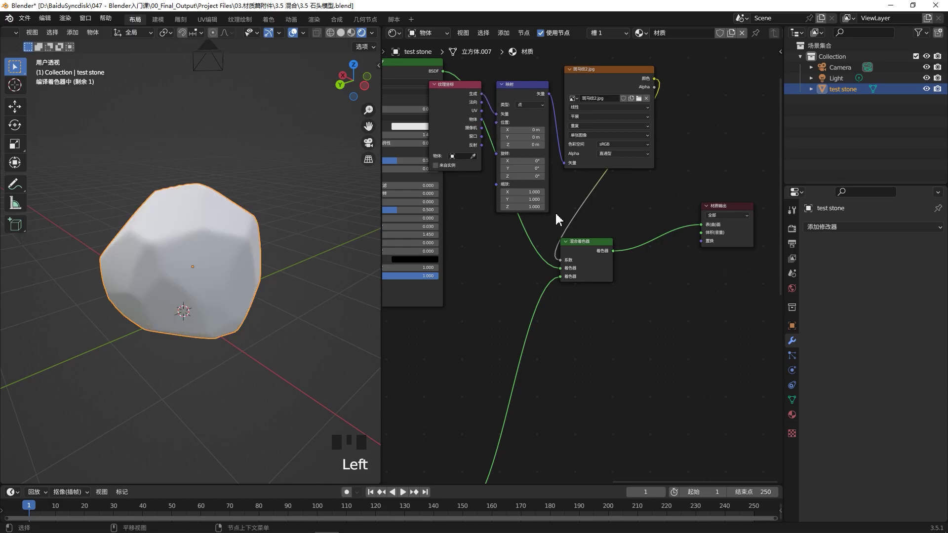
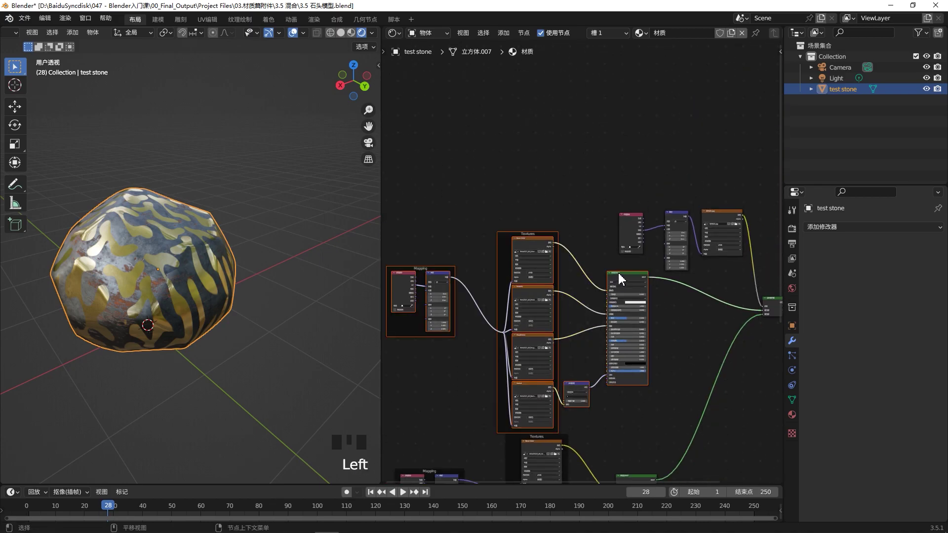
Join the upper material's mapping and Textures frame into one larger frame and fit it around them
left_click(622, 279)
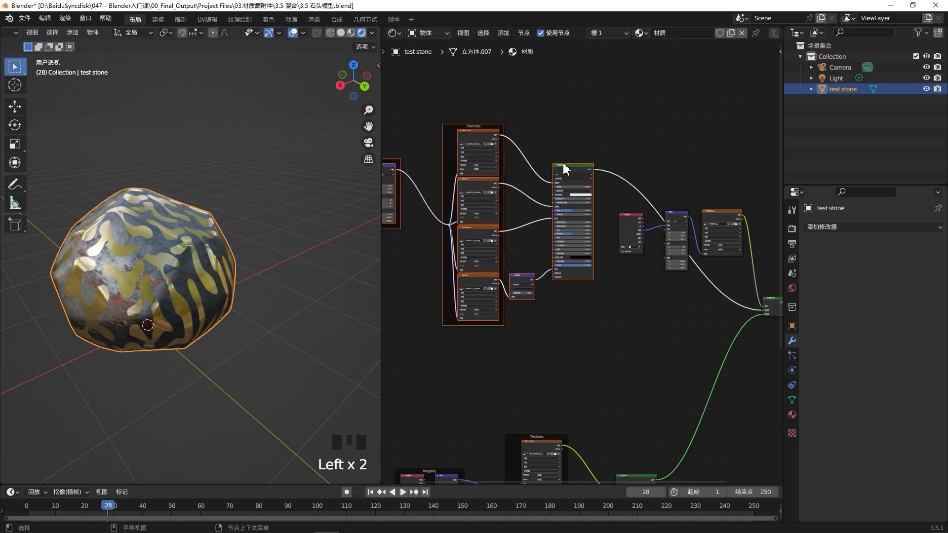
key("ctrl+j")
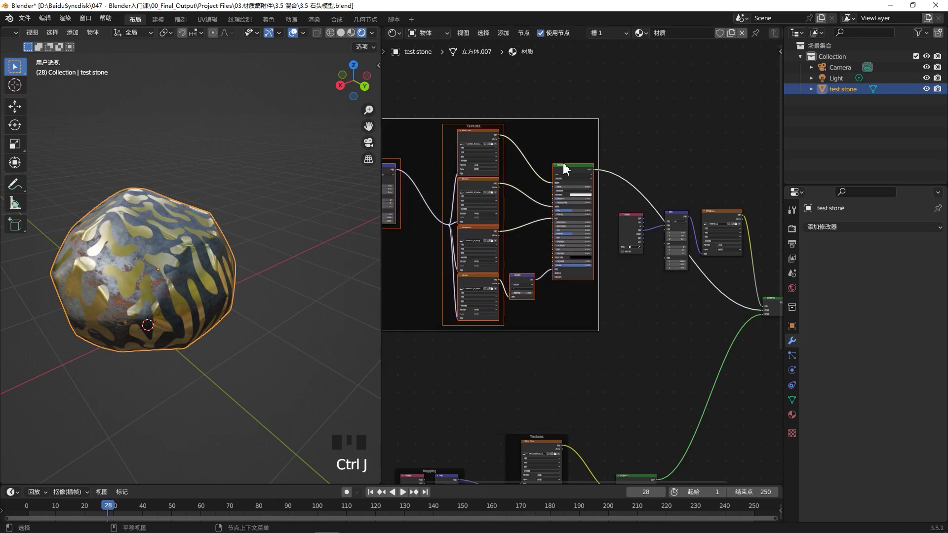
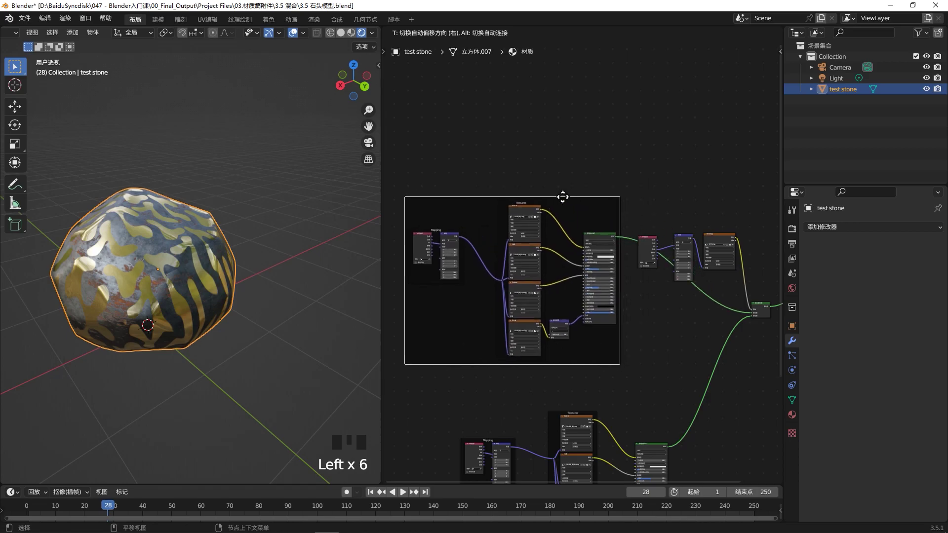
left_click_drag(551, 206, 515, 311)
key("KP_Enter")
left_click(554, 215)
scroll("up", 3)
left_click(562, 210)
scroll("down", 3)
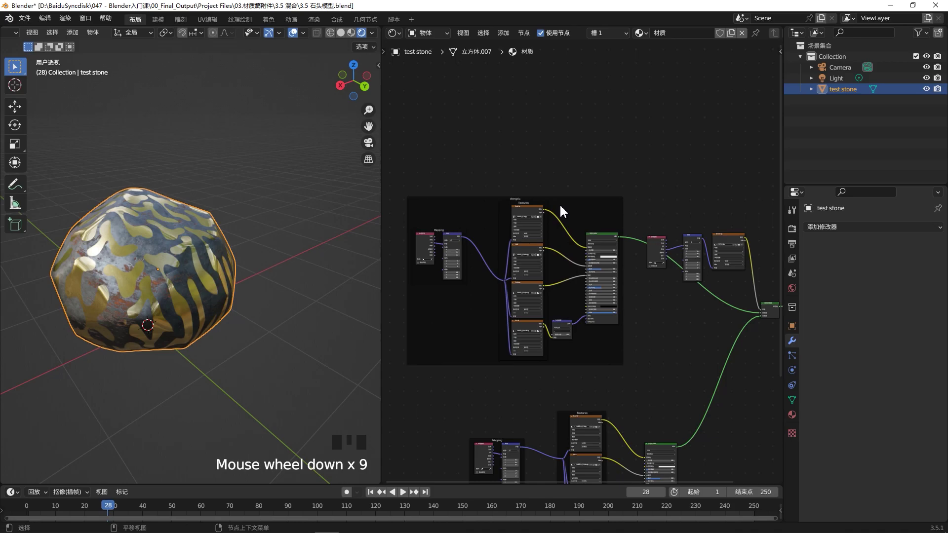
Label the new frame 'shengxiu' in the sidebar's Node properties
key("n")
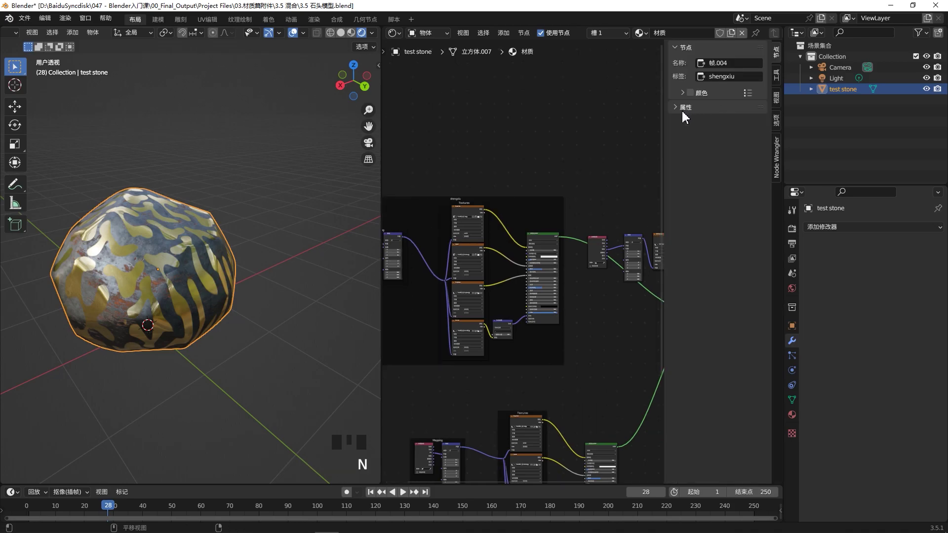
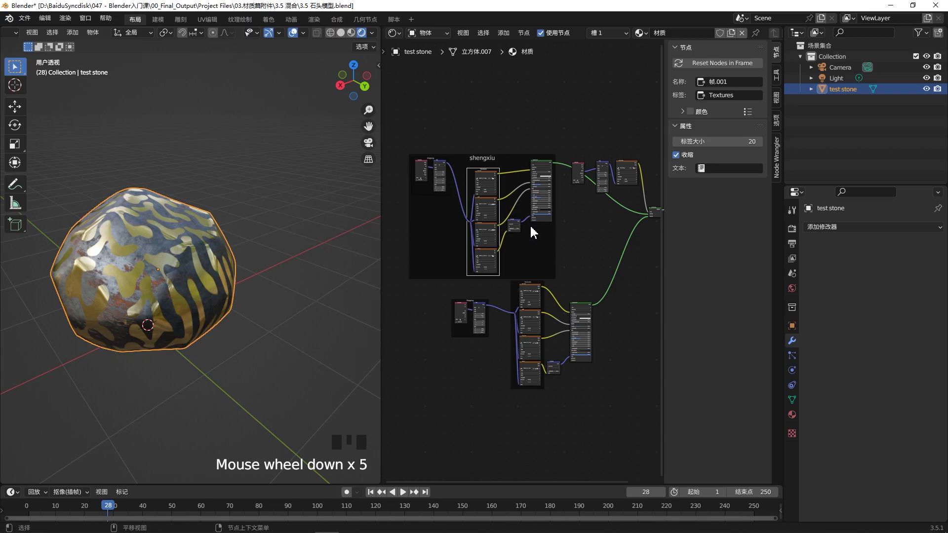
key("n")
scroll("up", 3)
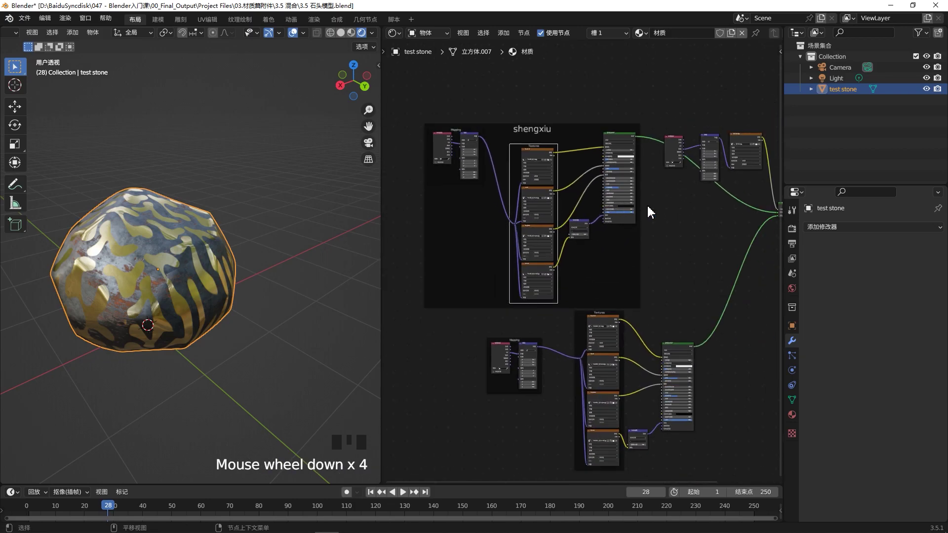
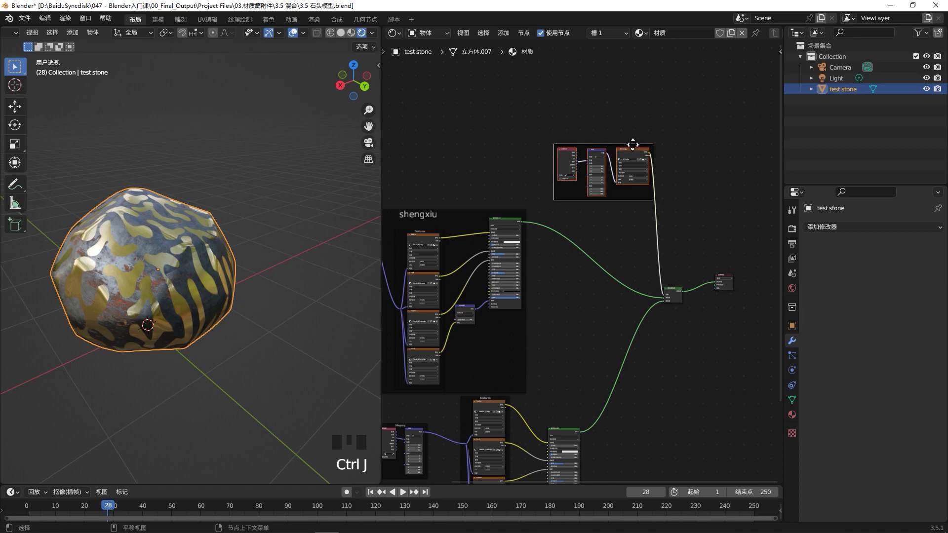
Rename the labels of the mask frame and the lower gold material frame
key("F2")
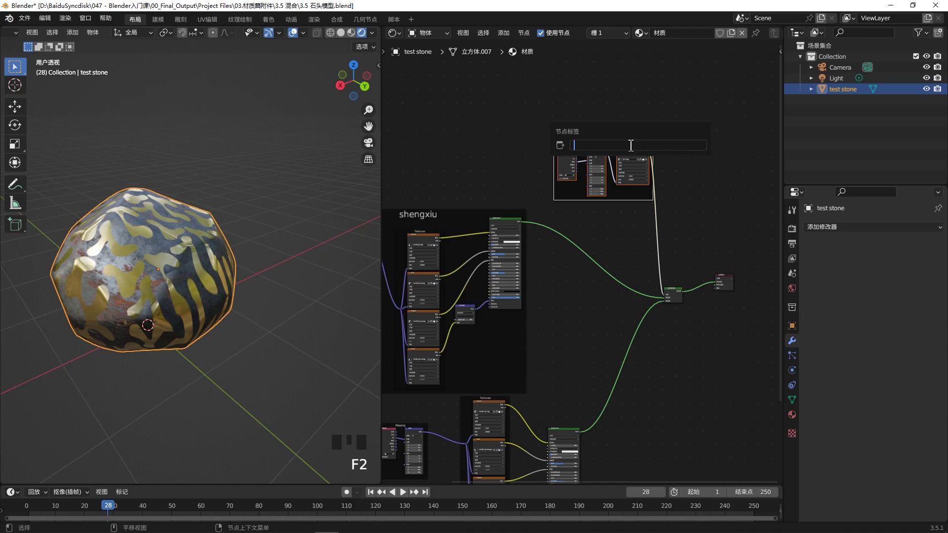
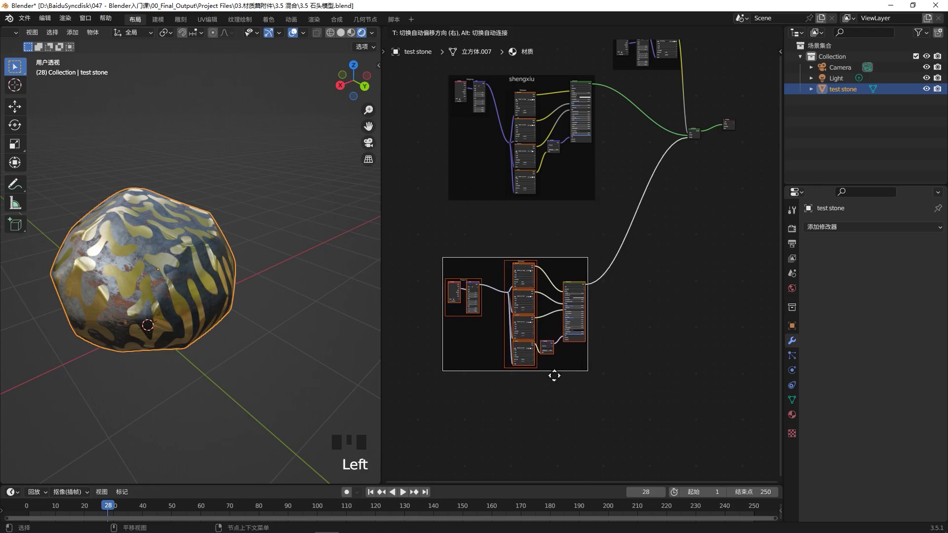
key("F2")
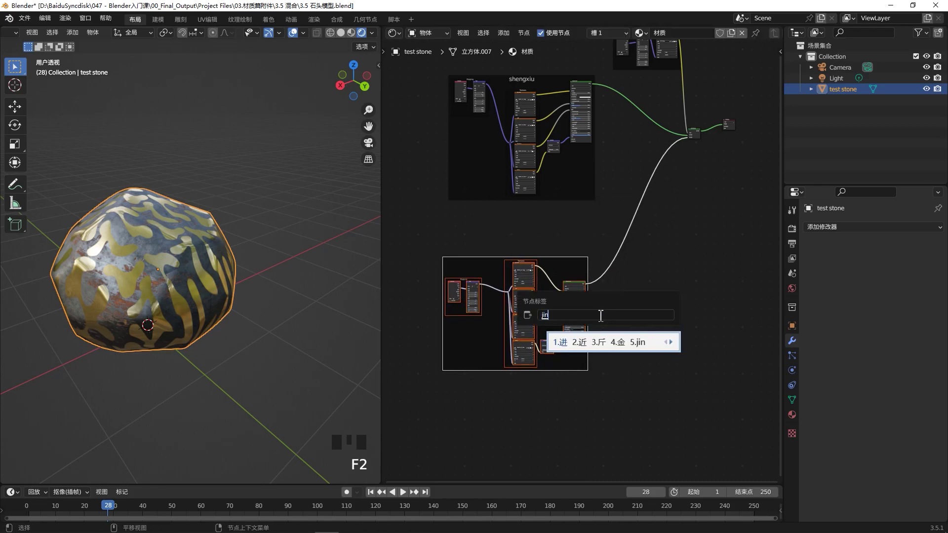
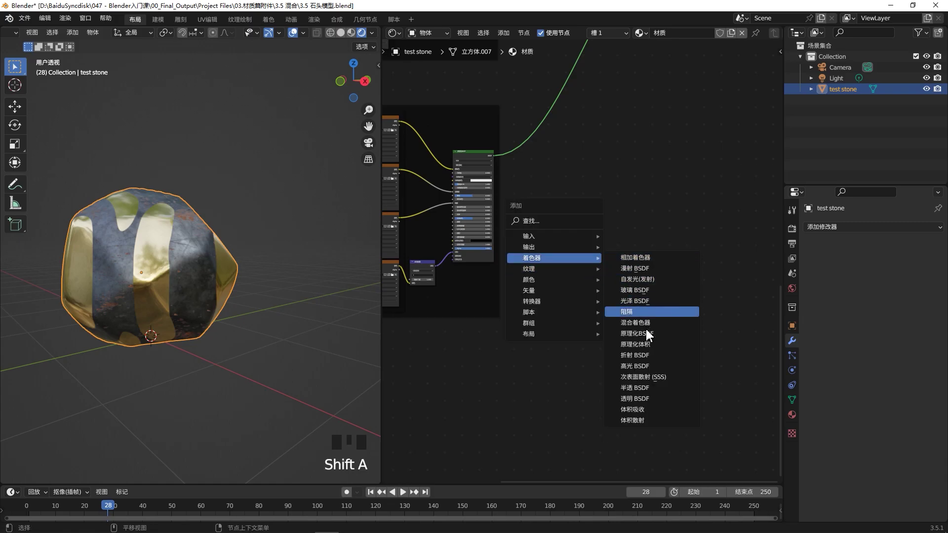
Add a Principled BSDF and load the Chainmail004 texture maps onto it with Ctrl+Shift+T
scroll("up", 3)
left_click(637, 290)
key("ctrl+shift+t")
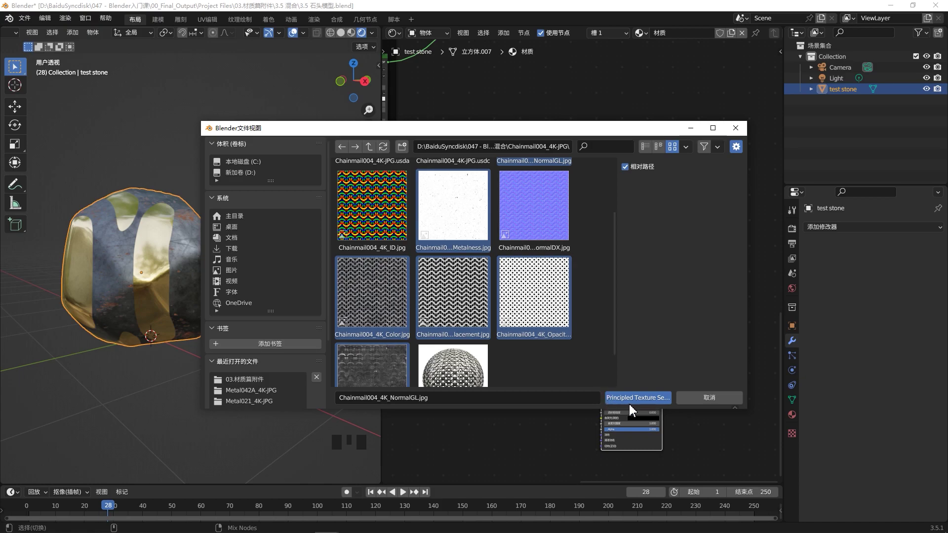
scroll("down", 3)
scroll("down", 3)
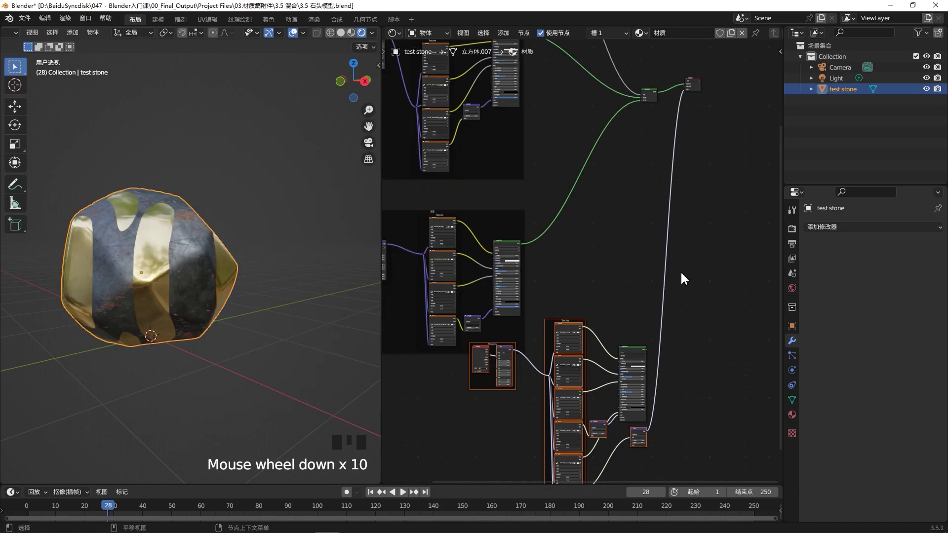
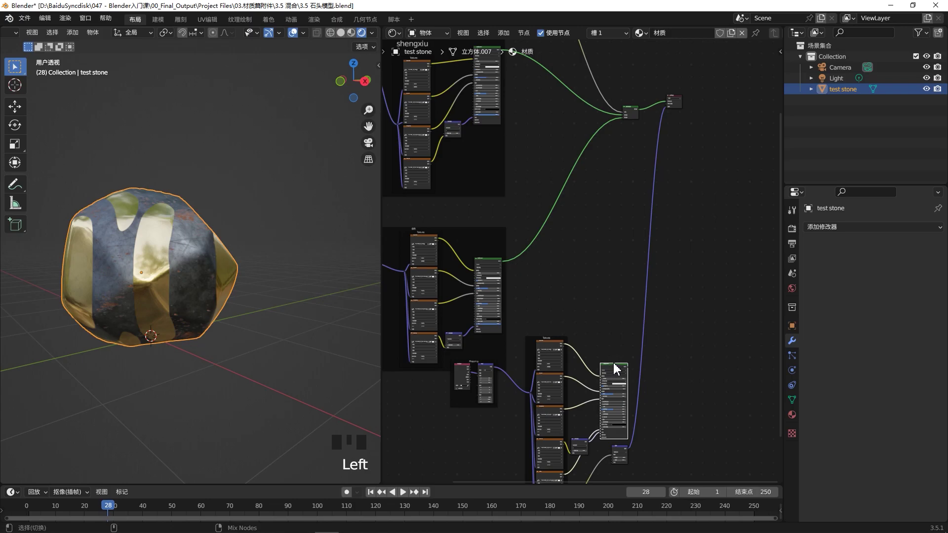
left_click(618, 368)
left_click(615, 370)
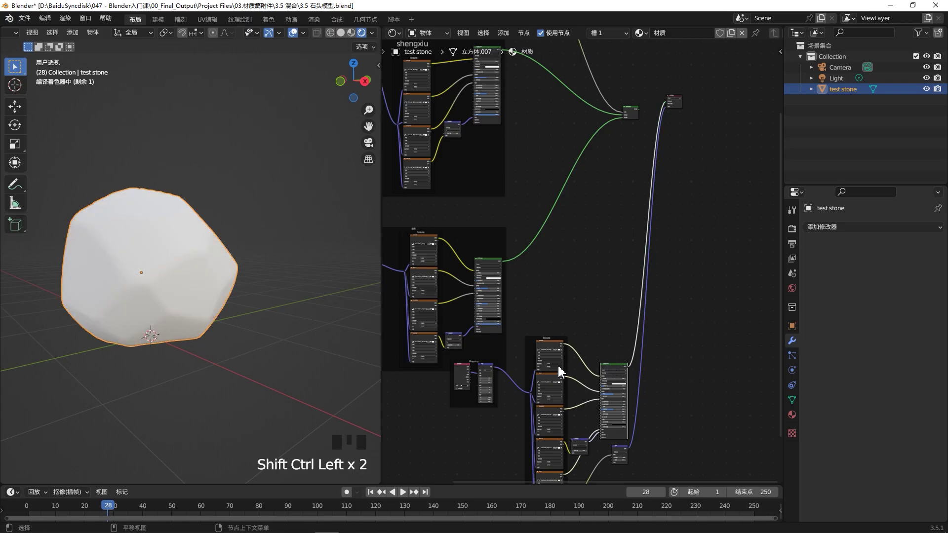
Link the chainmail shader into the Mix Shader and check the result on the rock
left_click_drag(172, 305, 194, 327)
scroll("up", 3)
left_click_drag(156, 295, 644, 443)
scroll("up", 3)
left_click(797, 236)
left_click_drag(868, 234, 195, 297)
left_click_drag(195, 296, 165, 287)
scroll("up", 3)
scroll("down", 3)
scroll("down", 3)
Set the material's Displacement to Displacement and Bump with displacement scale 0.1
left_click_drag(174, 304, 647, 468)
scroll("up", 3)
left_click(798, 419)
scroll("down", 3)
left_click_drag(832, 477, 846, 492)
scroll("down", 3)
left_click_drag(879, 445, 234, 292)
scroll("up", 3)
scroll("up", 3)
Feed the chainmail mapping from Generated instead of UV coordinates and inspect the displaced rock
left_click_drag(520, 360, 199, 281)
left_click_drag(199, 280, 169, 209)
scroll("down", 3)
left_click_drag(159, 222, 551, 259)
scroll("down", 3)
left_click_drag(461, 317, 544, 286)
scroll("up", 3)
left_click_drag(142, 245, 463, 237)
Switch the chainmail Mapping vector from Generated to Object coordinates
left_click(459, 238)
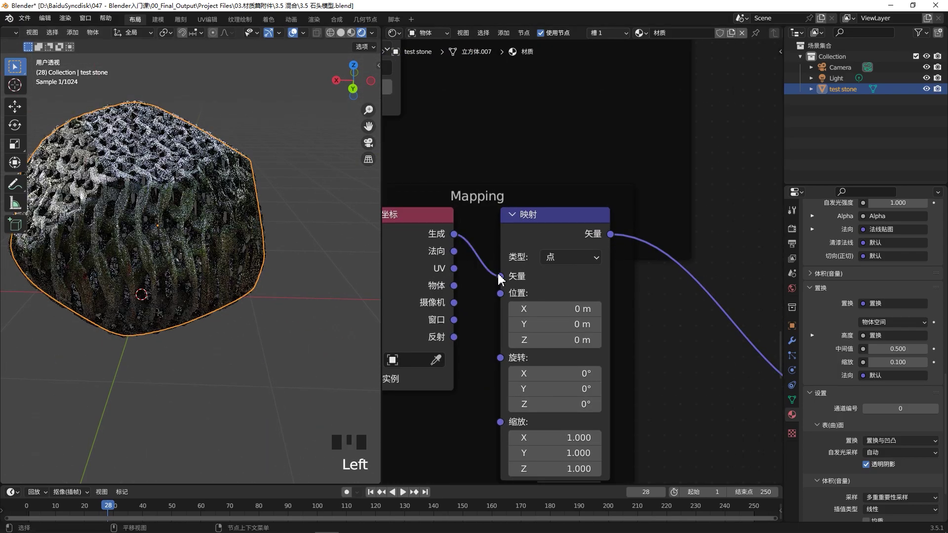
left_click_drag(165, 246, 457, 289)
left_click_drag(457, 289, 483, 286)
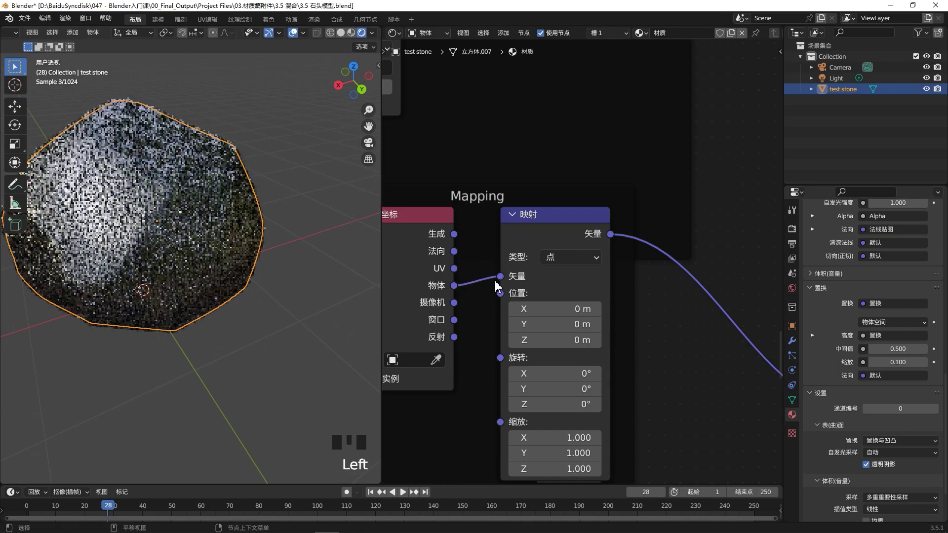
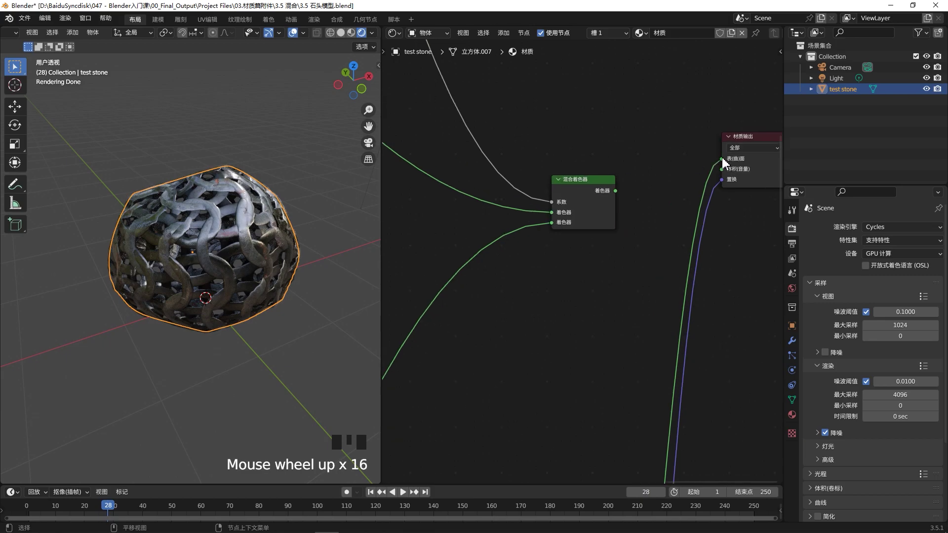
Rewire the Mix Shader links to preview the stone-and-chainmail mix on the rock
left_click(724, 163)
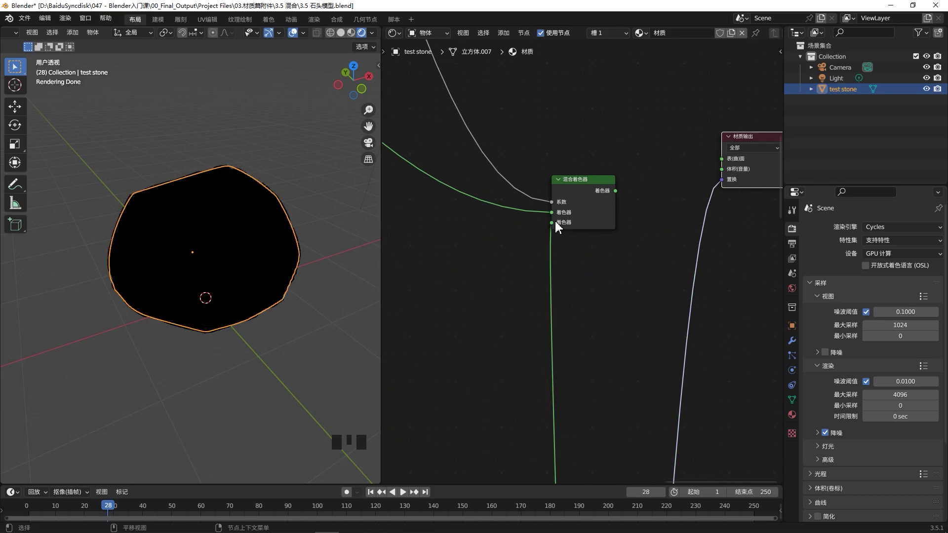
left_click(619, 193)
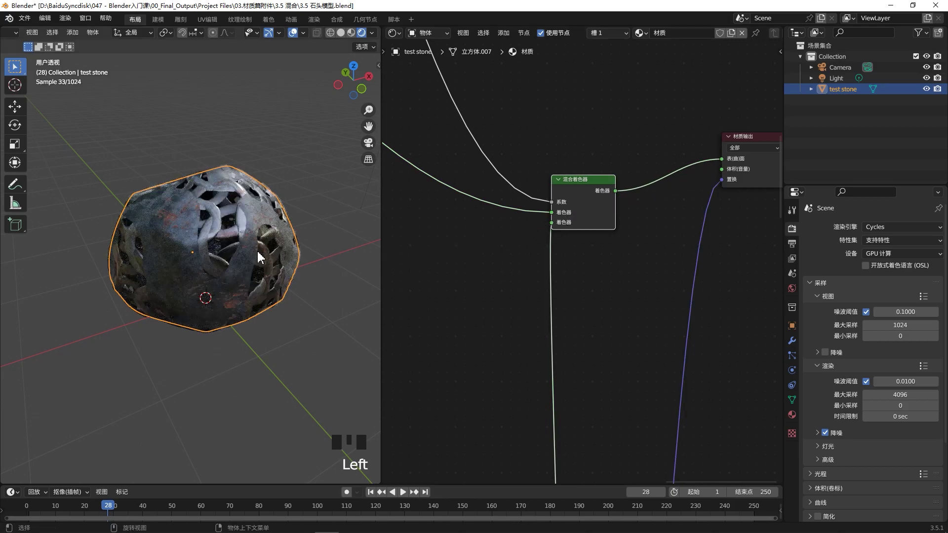
left_click_drag(227, 241, 549, 218)
left_click(549, 218)
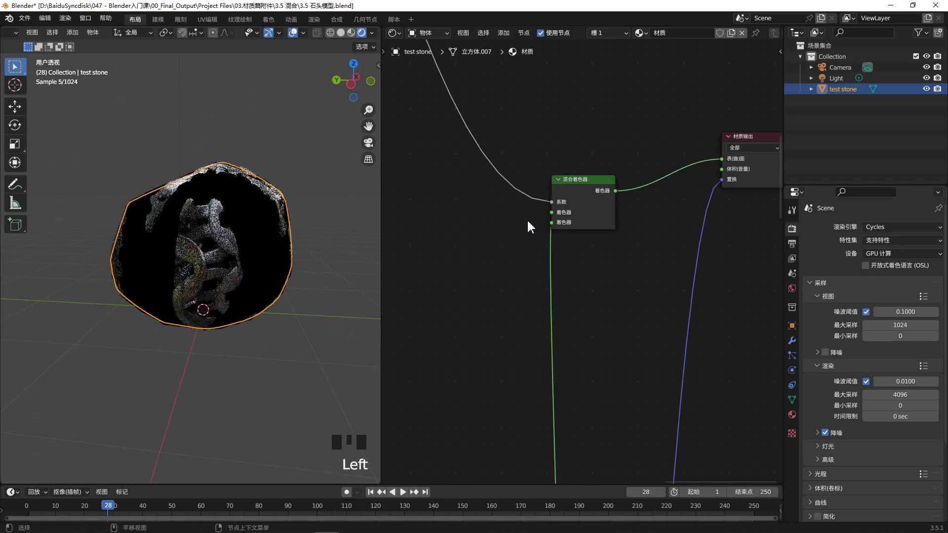
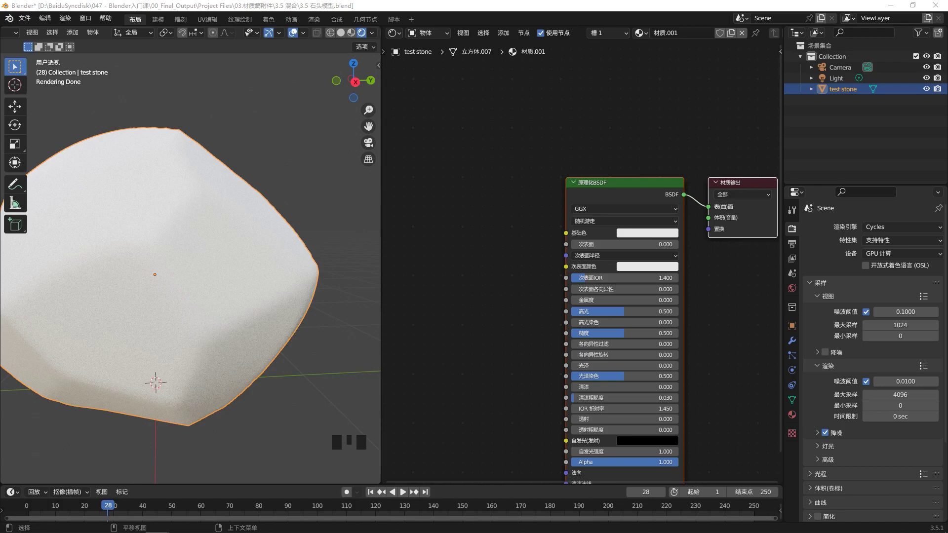
Rewire the Principled BSDF output into the Material Output's Surface input
left_click(505, 242)
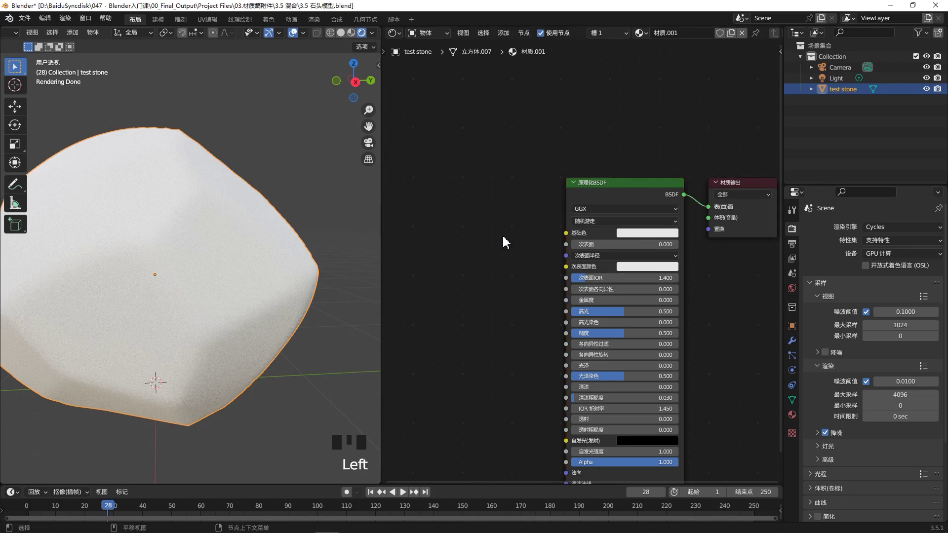
key("shift+a")
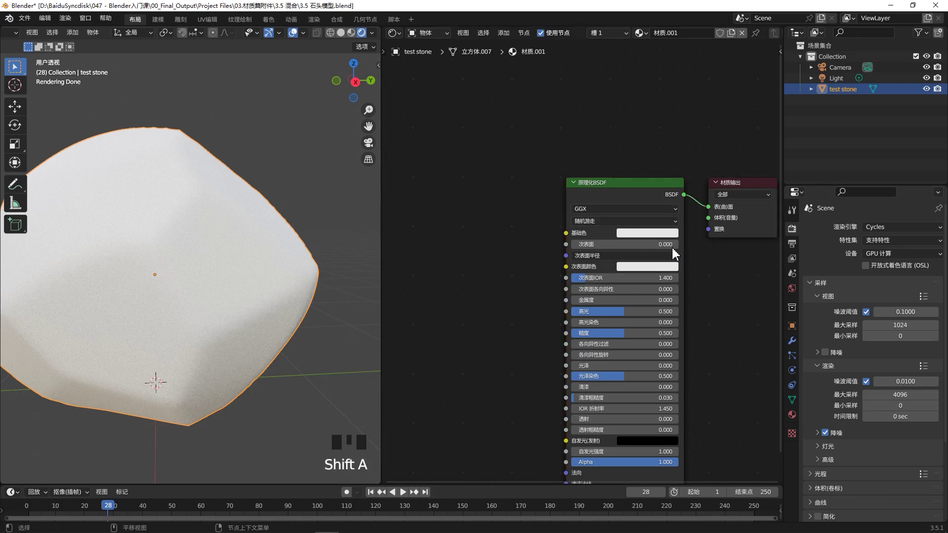
left_click(710, 212)
left_click_drag(690, 199, 701, 204)
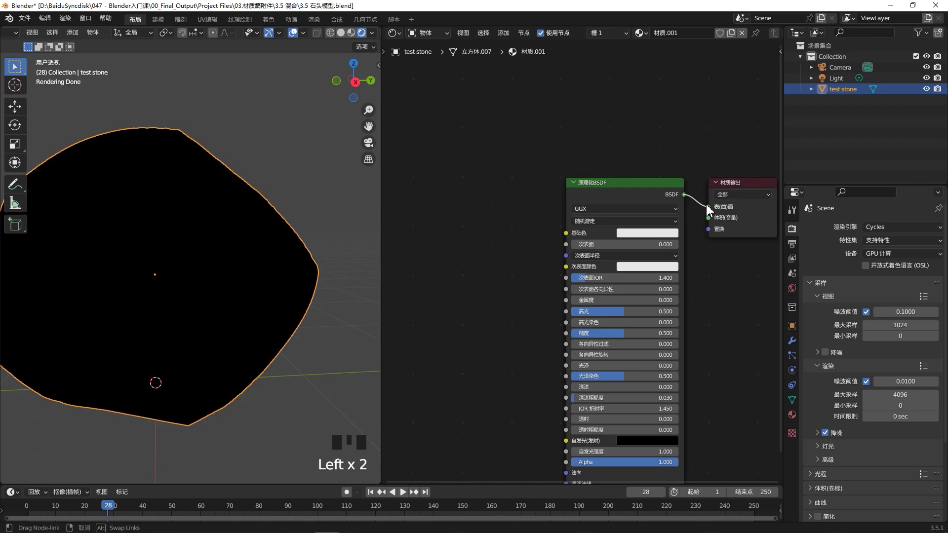
left_click(687, 200)
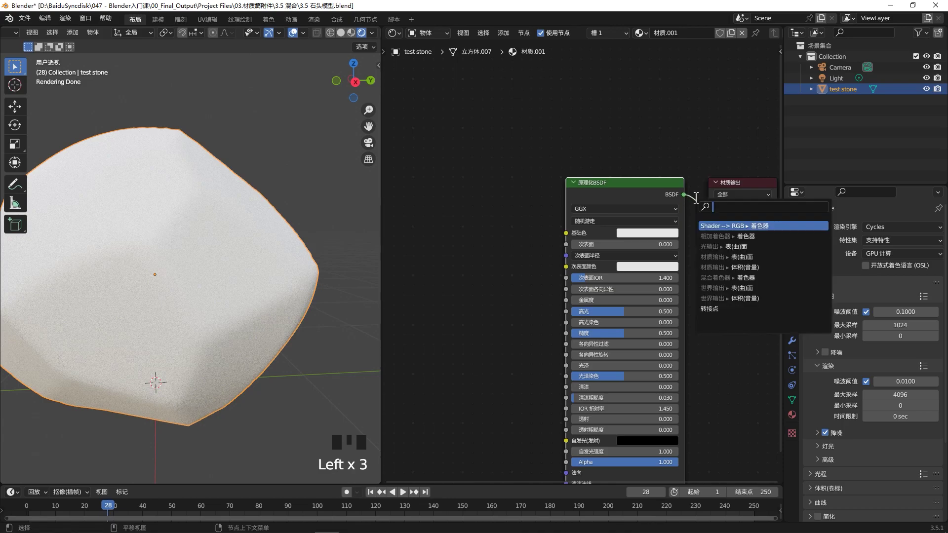
left_click(688, 199)
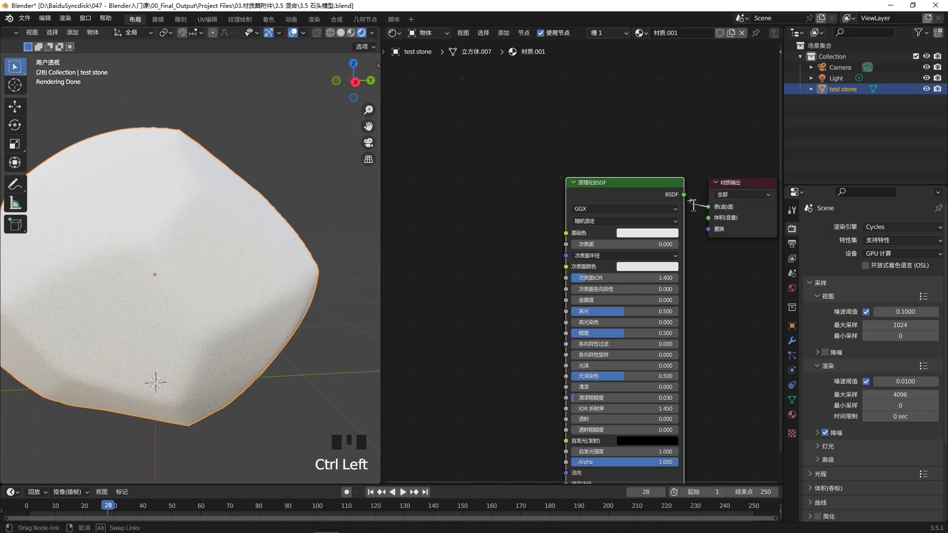
Reconnect the shader link to Surface so the stone renders plain white, ready for a texture node
left_click(711, 209)
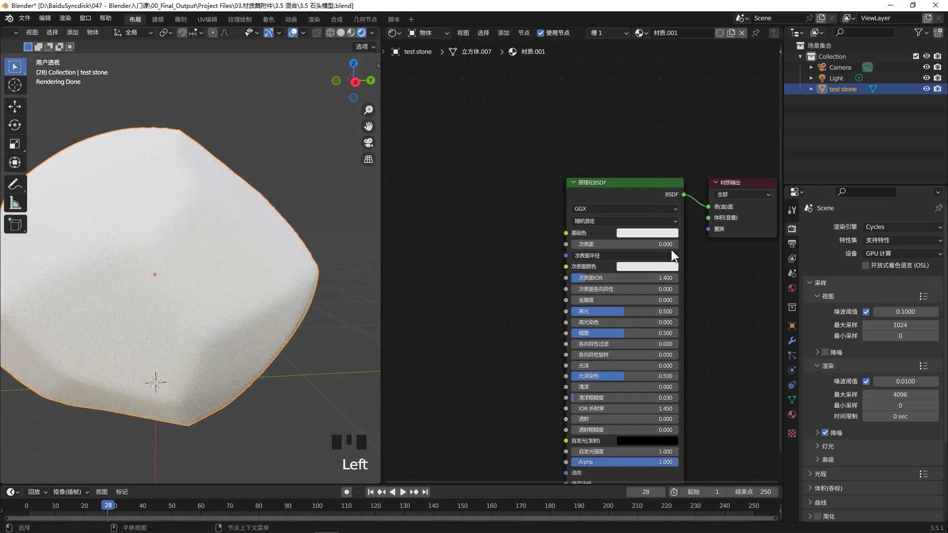
left_click_drag(705, 177, 688, 199)
left_click(688, 199)
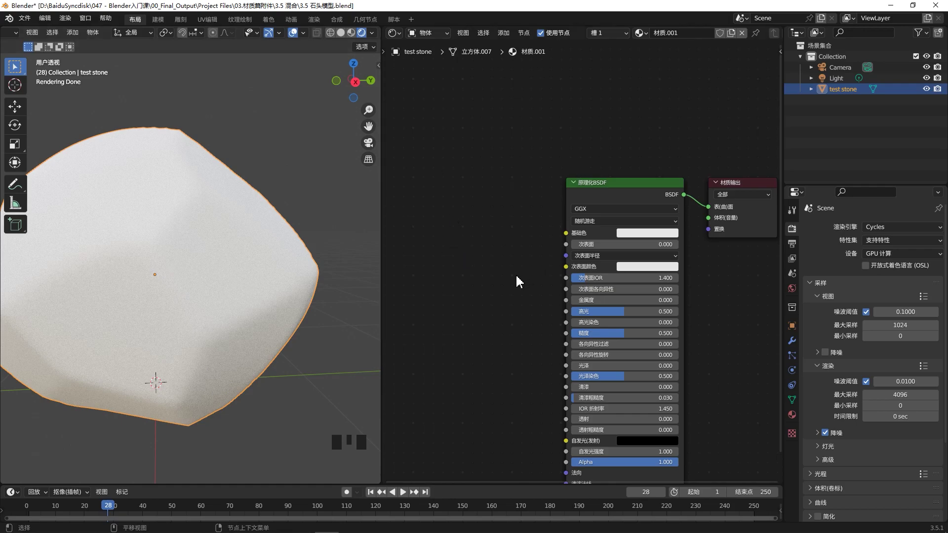
left_click(488, 284)
key("shift+a")
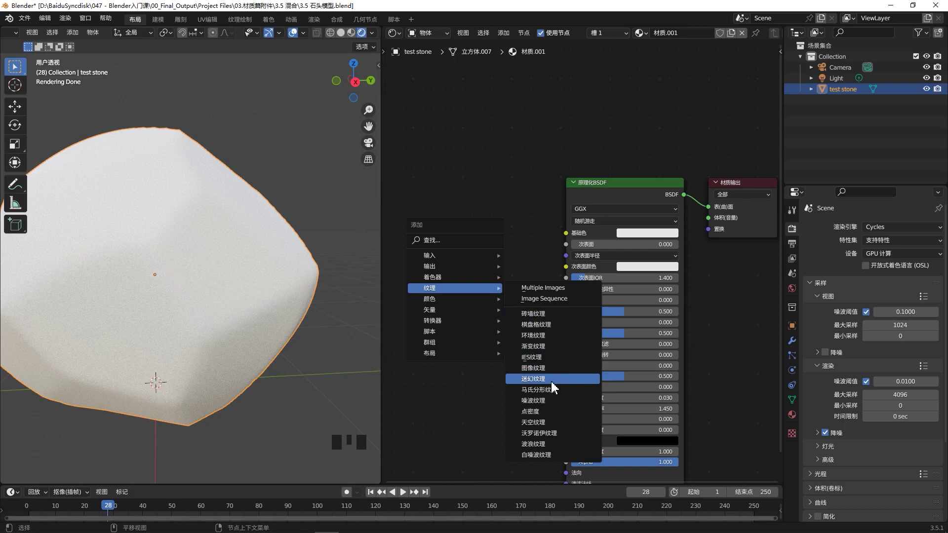
Add a Wave Texture node with texture coordinate and mapping nodes (Ctrl+T)
left_click(506, 232)
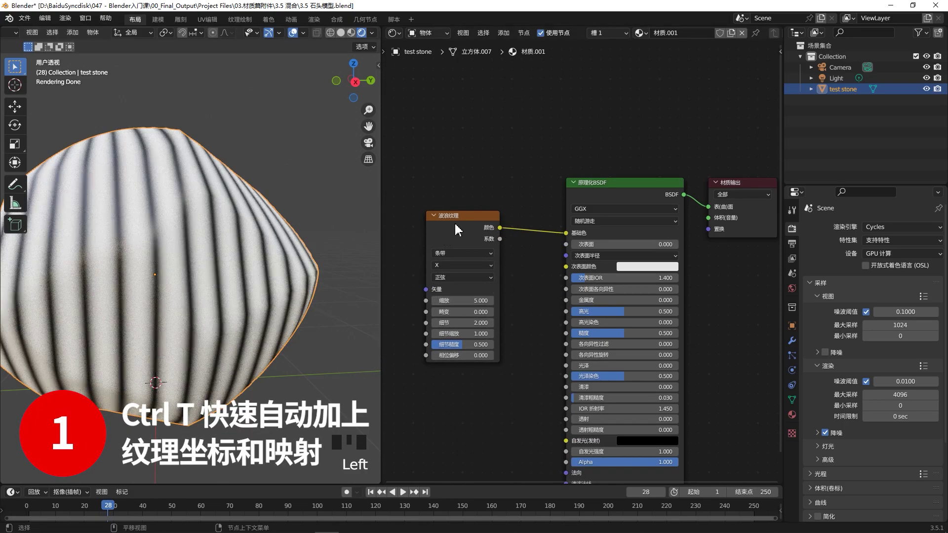
scroll("down", 3)
left_click(475, 222)
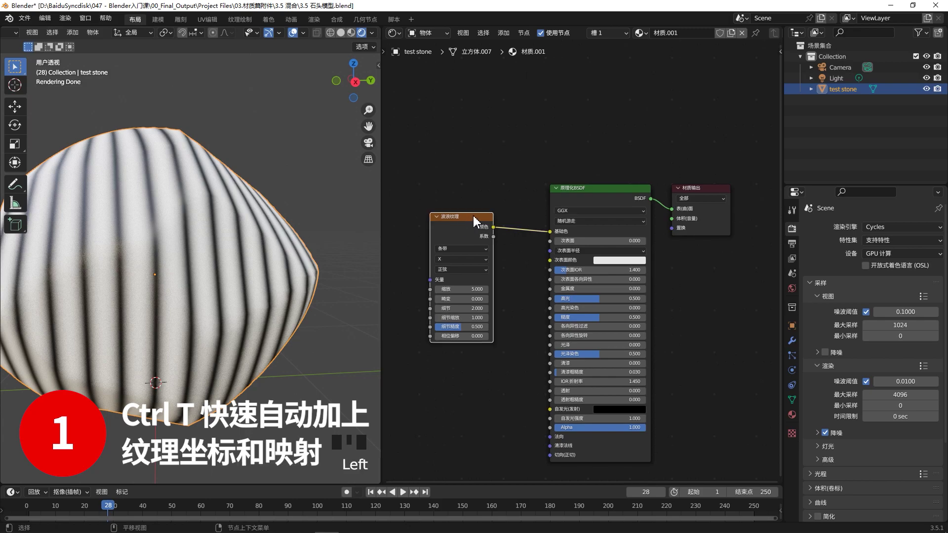
key("ctrl+t")
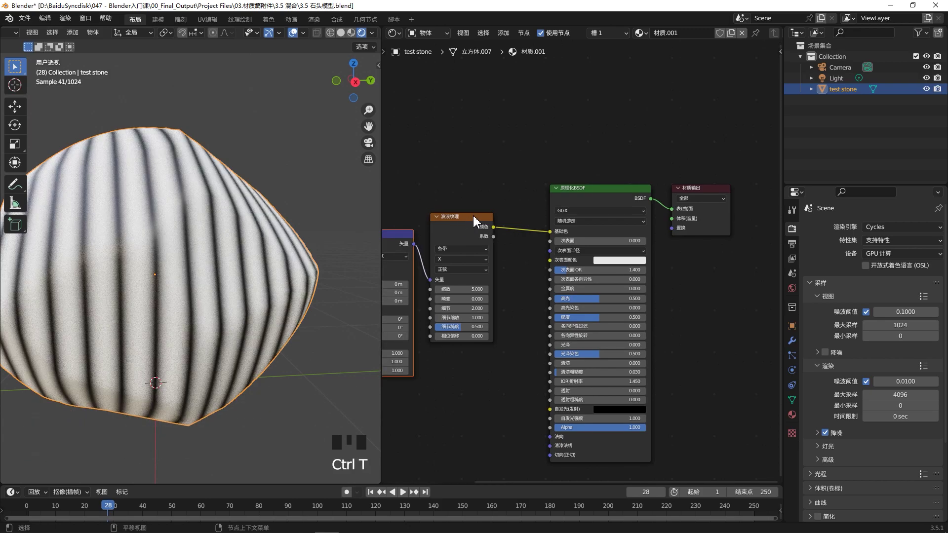
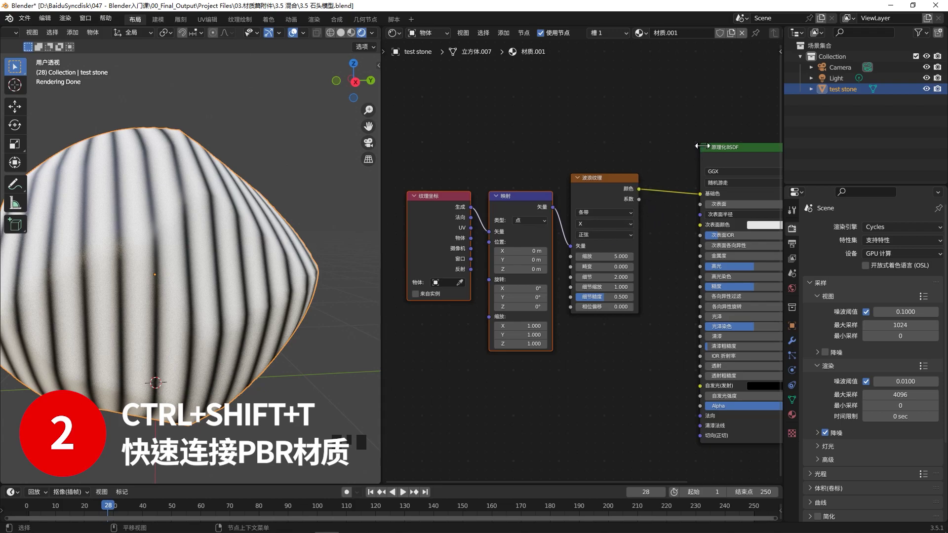
Unlink the wave texture from base colour and bring up the image texture browser for the Principled BSDF
scroll("down", 3)
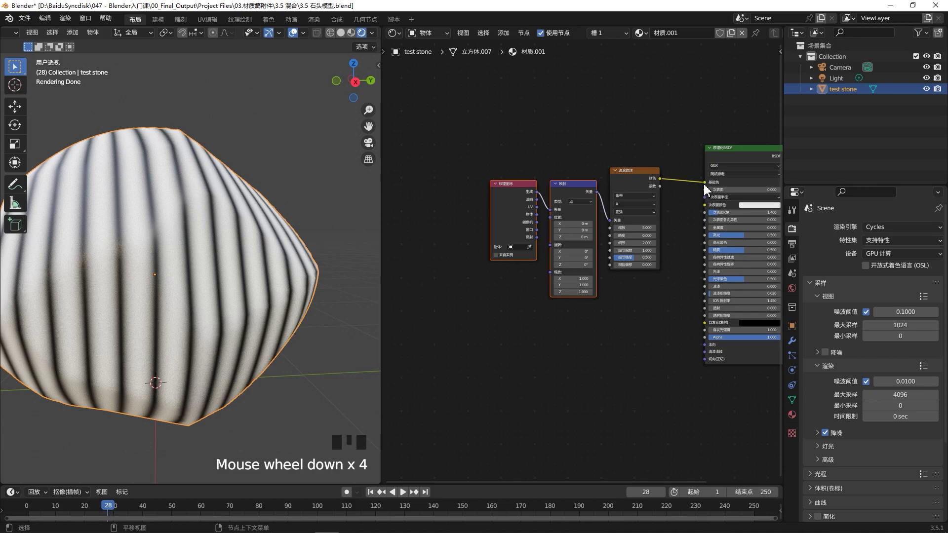
left_click_drag(708, 187, 698, 187)
left_click(737, 155)
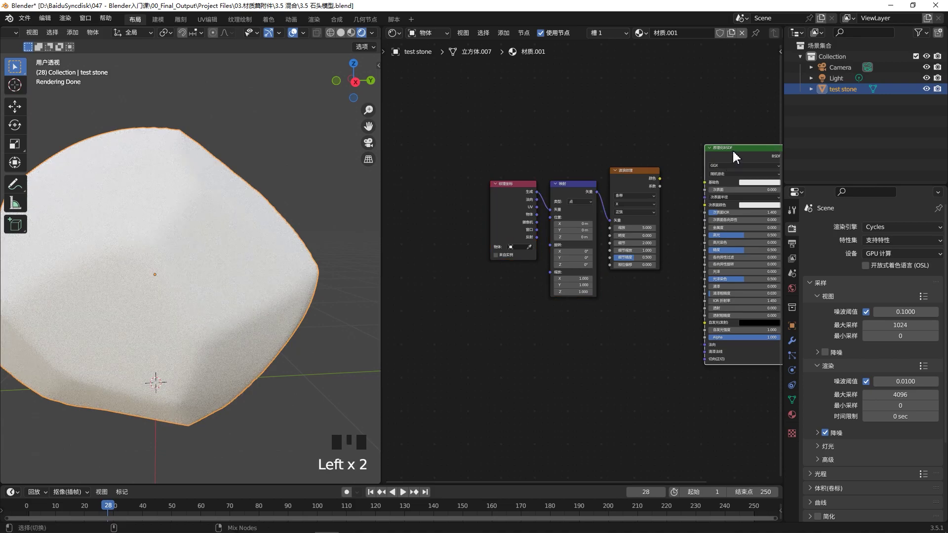
left_click(736, 155)
key("ctrl+shift+t")
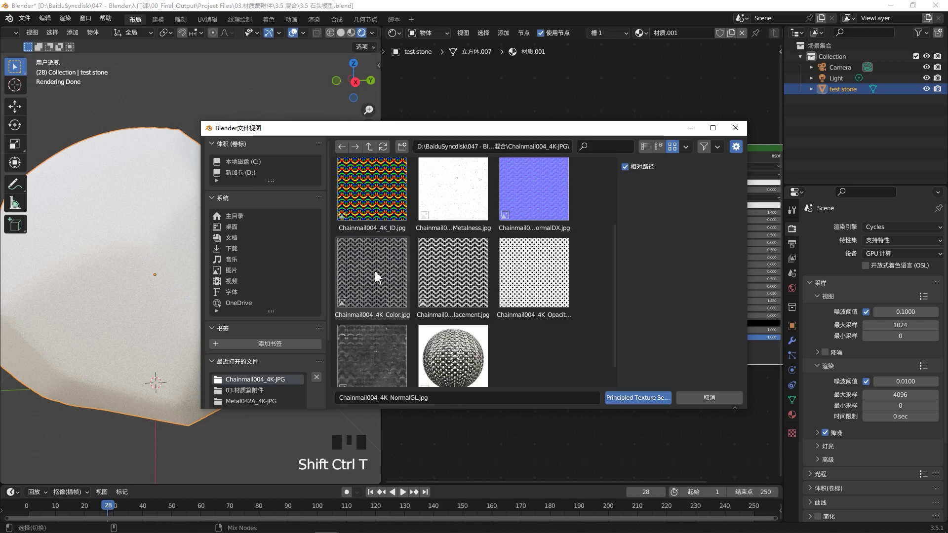
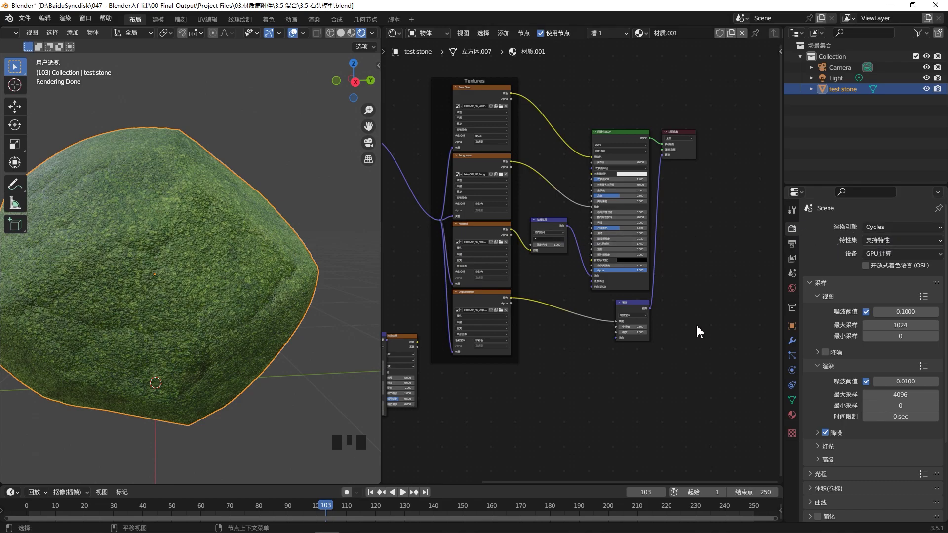
Set the material's Displacement setting to 'Displacement and Bump'
left_click(272, 282)
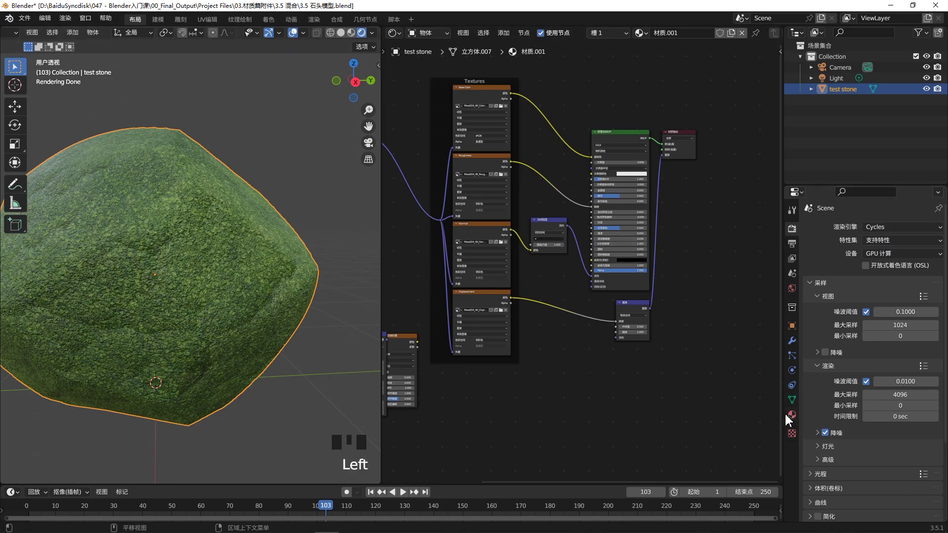
left_click(793, 419)
scroll("down", 3)
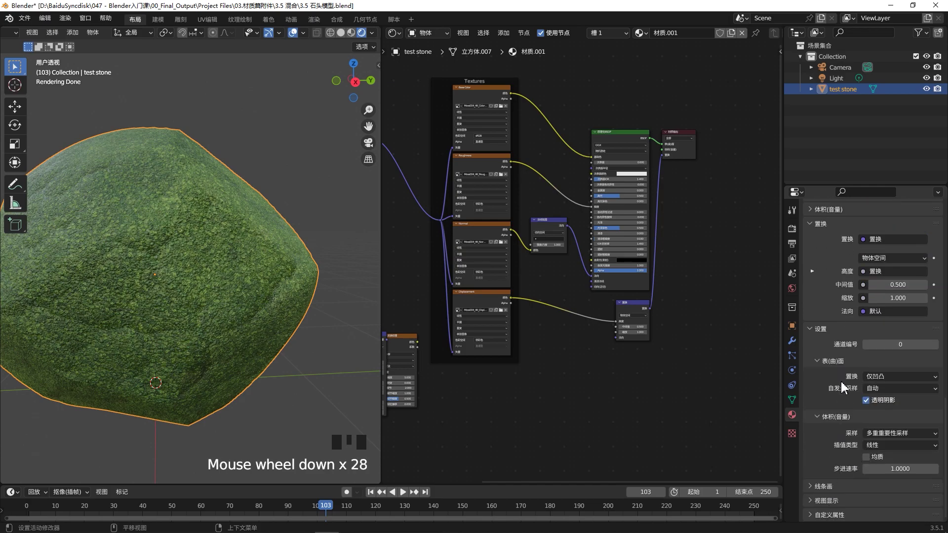
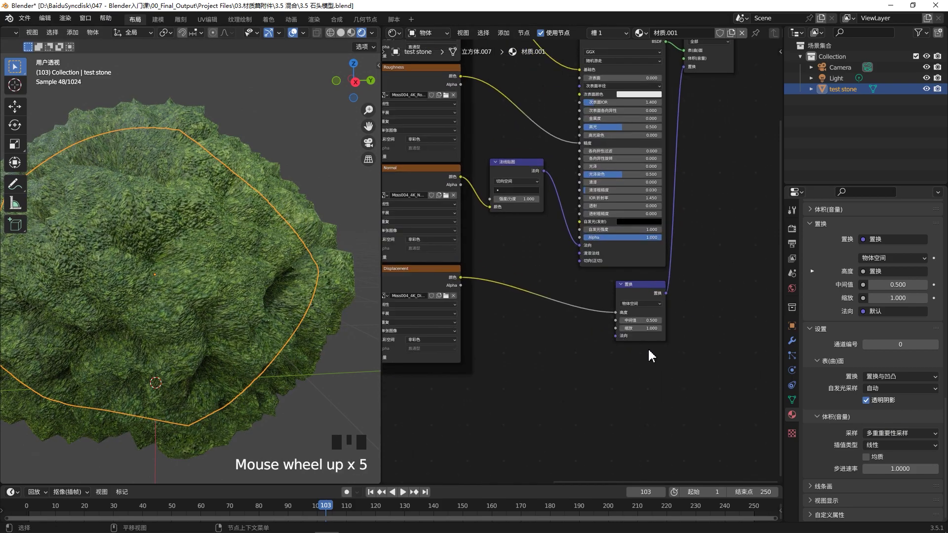
Reduce the Displacement node scale to 0.2 for a grassy, bumpy rock surface
left_click_drag(596, 309, 163, 247)
scroll("up", 3)
left_click_drag(152, 231, 255, 253)
scroll("down", 3)
left_click_drag(190, 243, 205, 258)
scroll("up", 3)
scroll("down", 3)
left_click(675, 134)
key("shift+a")
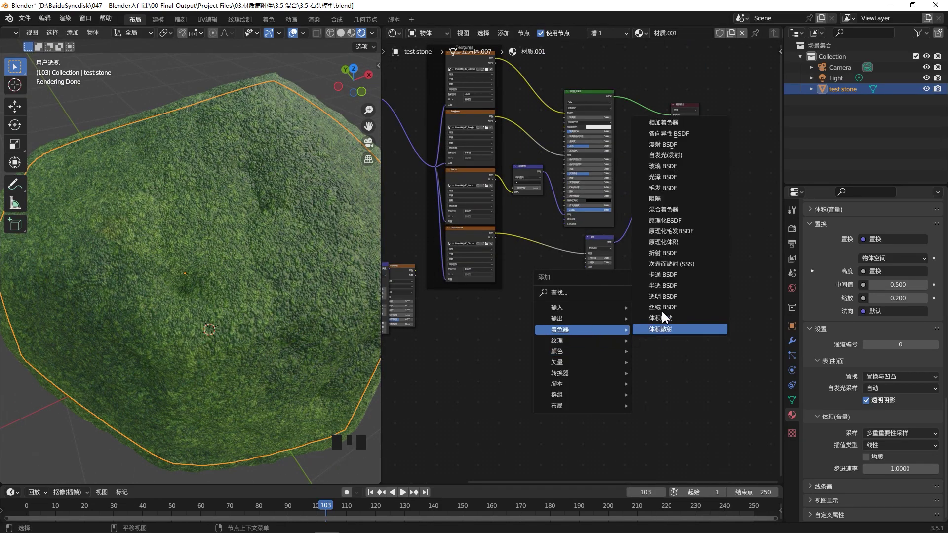
Add a red Principled BSDF, preview it on the stone, then return to the moss shader
left_click(634, 342)
left_click(637, 343)
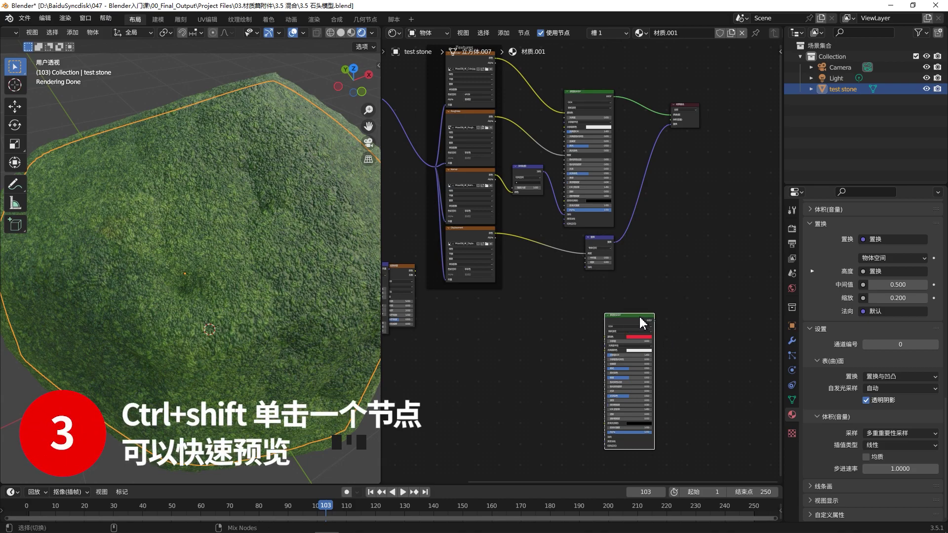
left_click(644, 321)
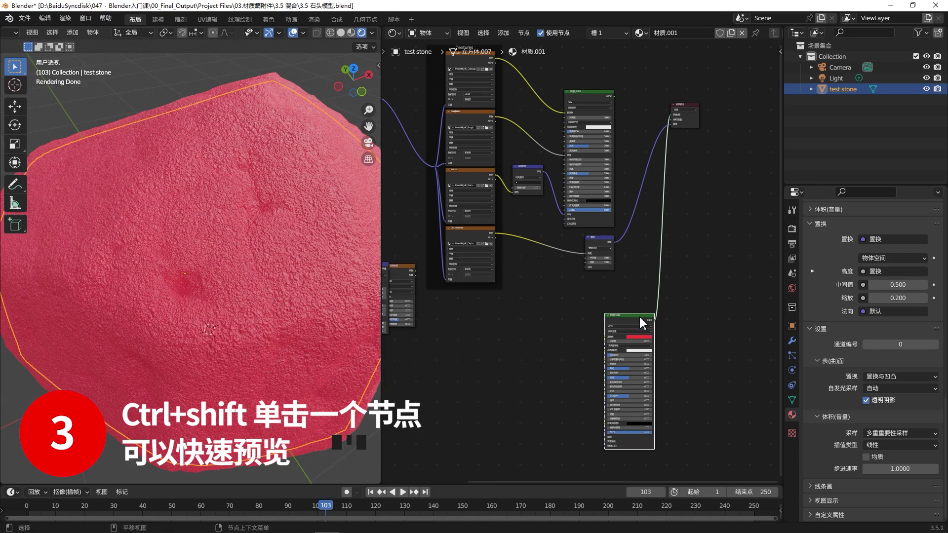
left_click(590, 97)
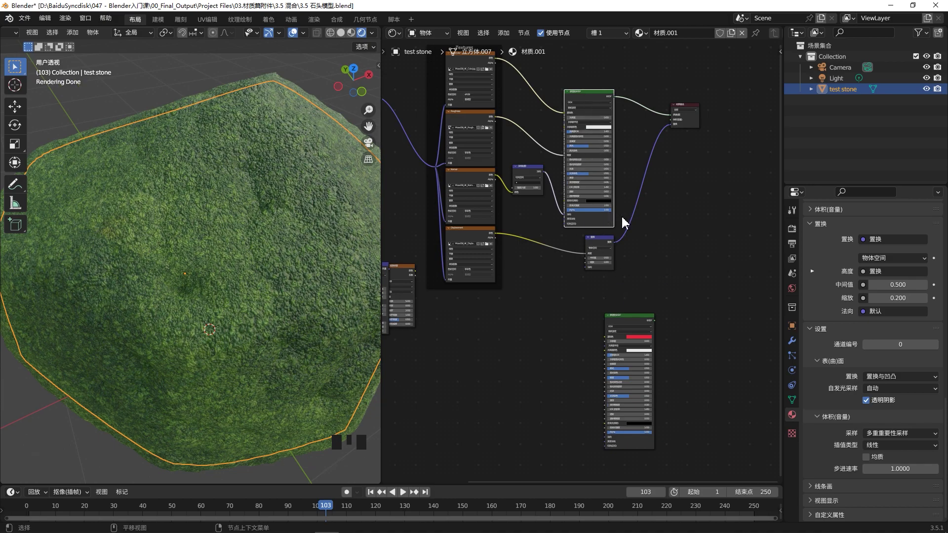
left_click(597, 102)
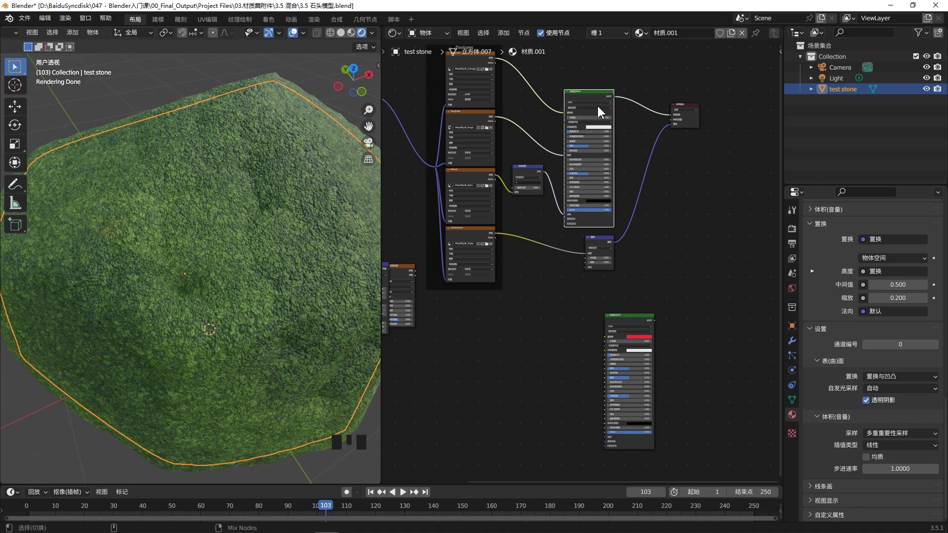
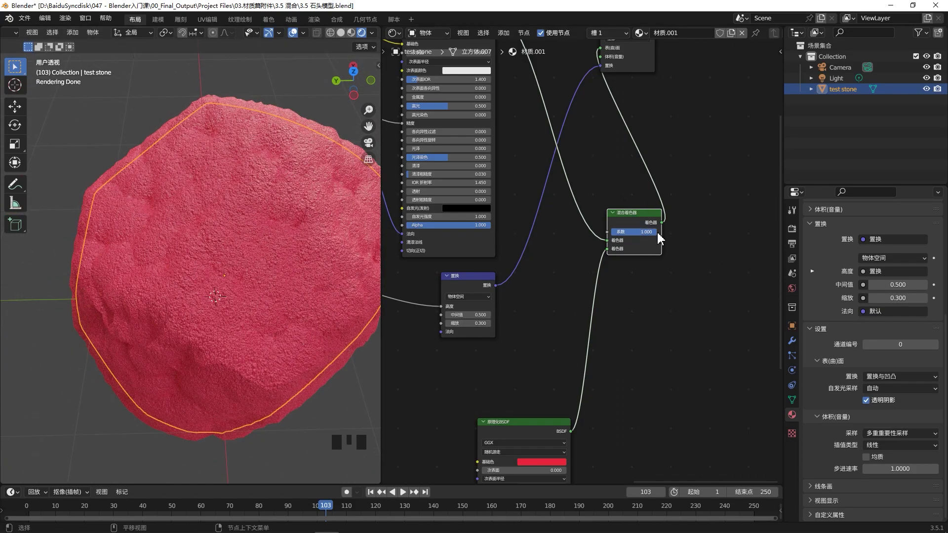
scroll("up", 3)
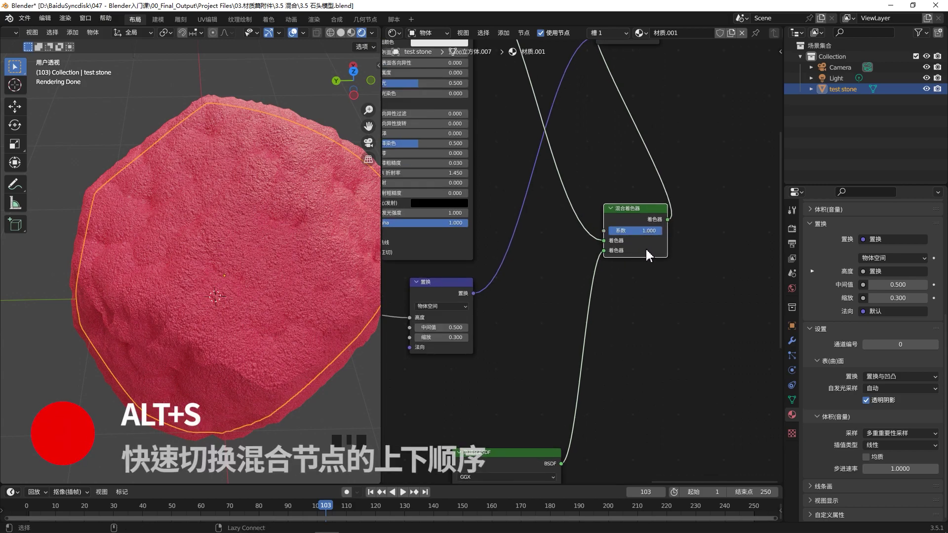
key("alt+s")
key("alt+s")
key("alt+s")
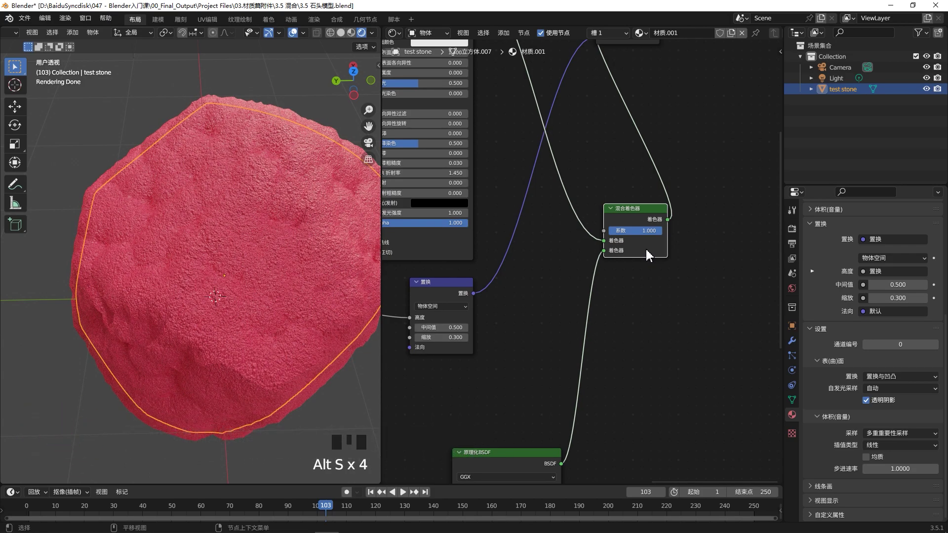